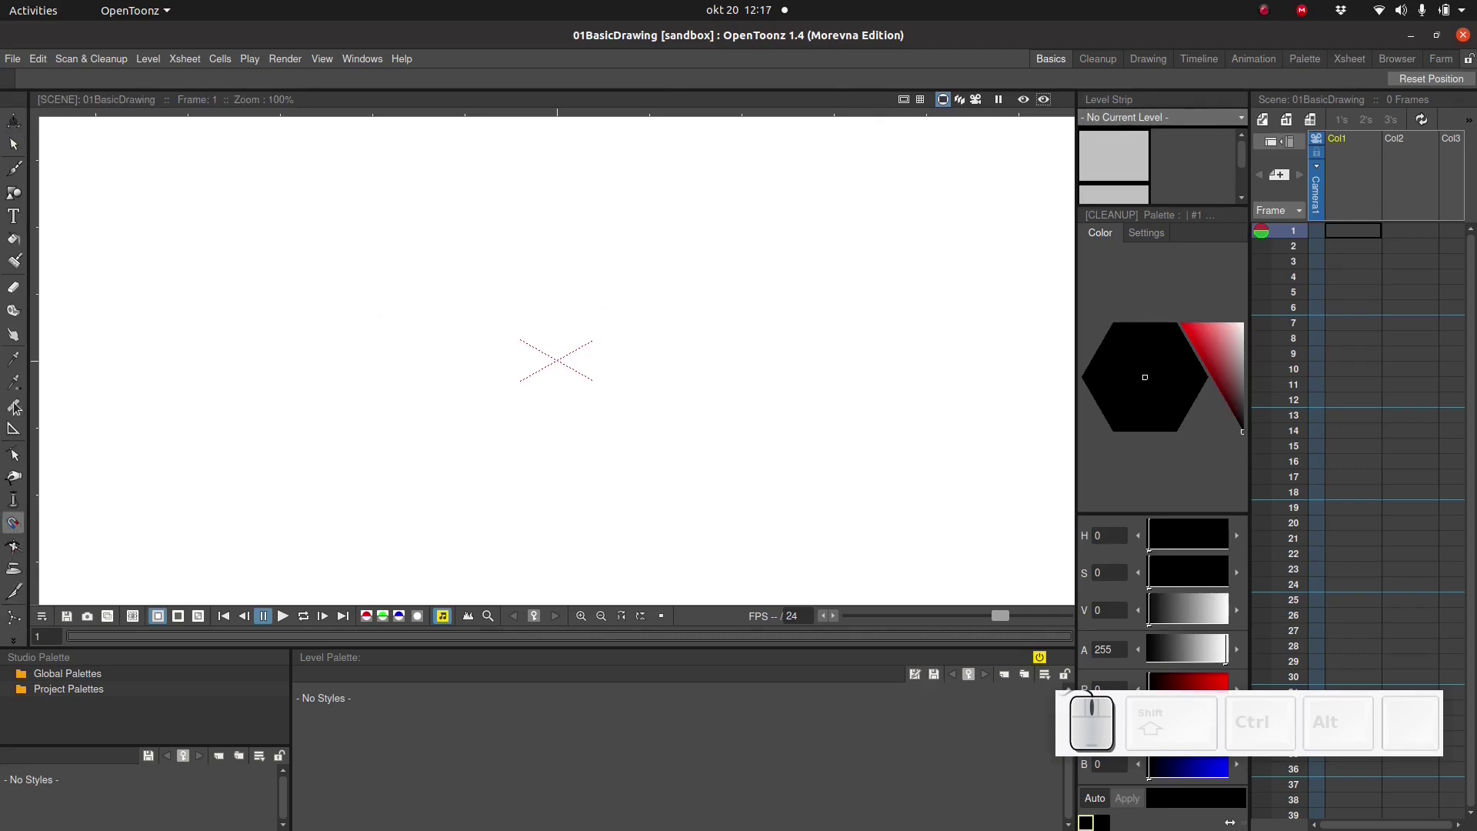
- Add a floating Toolbar from the Windows menu and dock it beside the xsheet
click(357, 65)
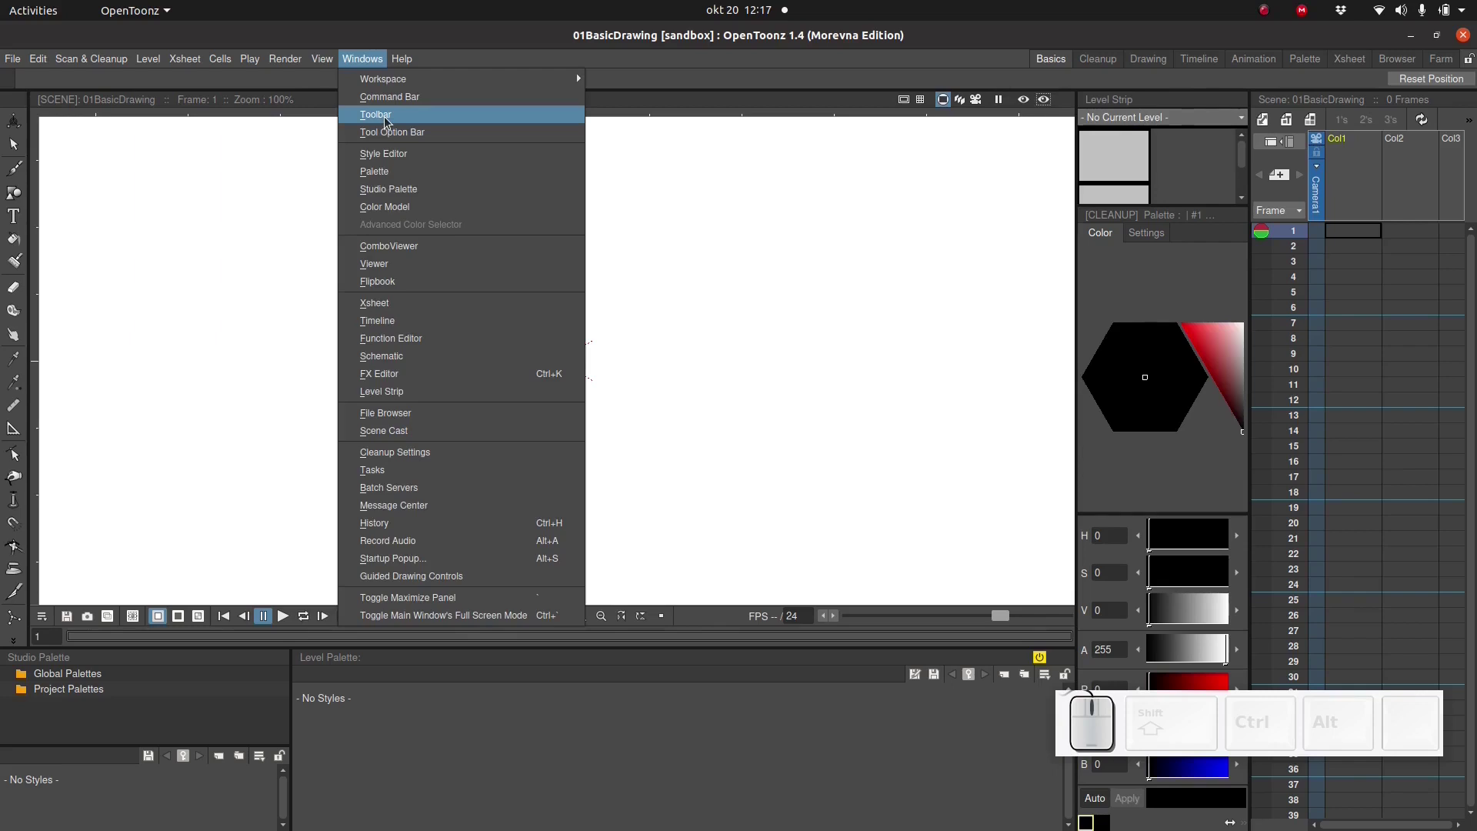
click(389, 120)
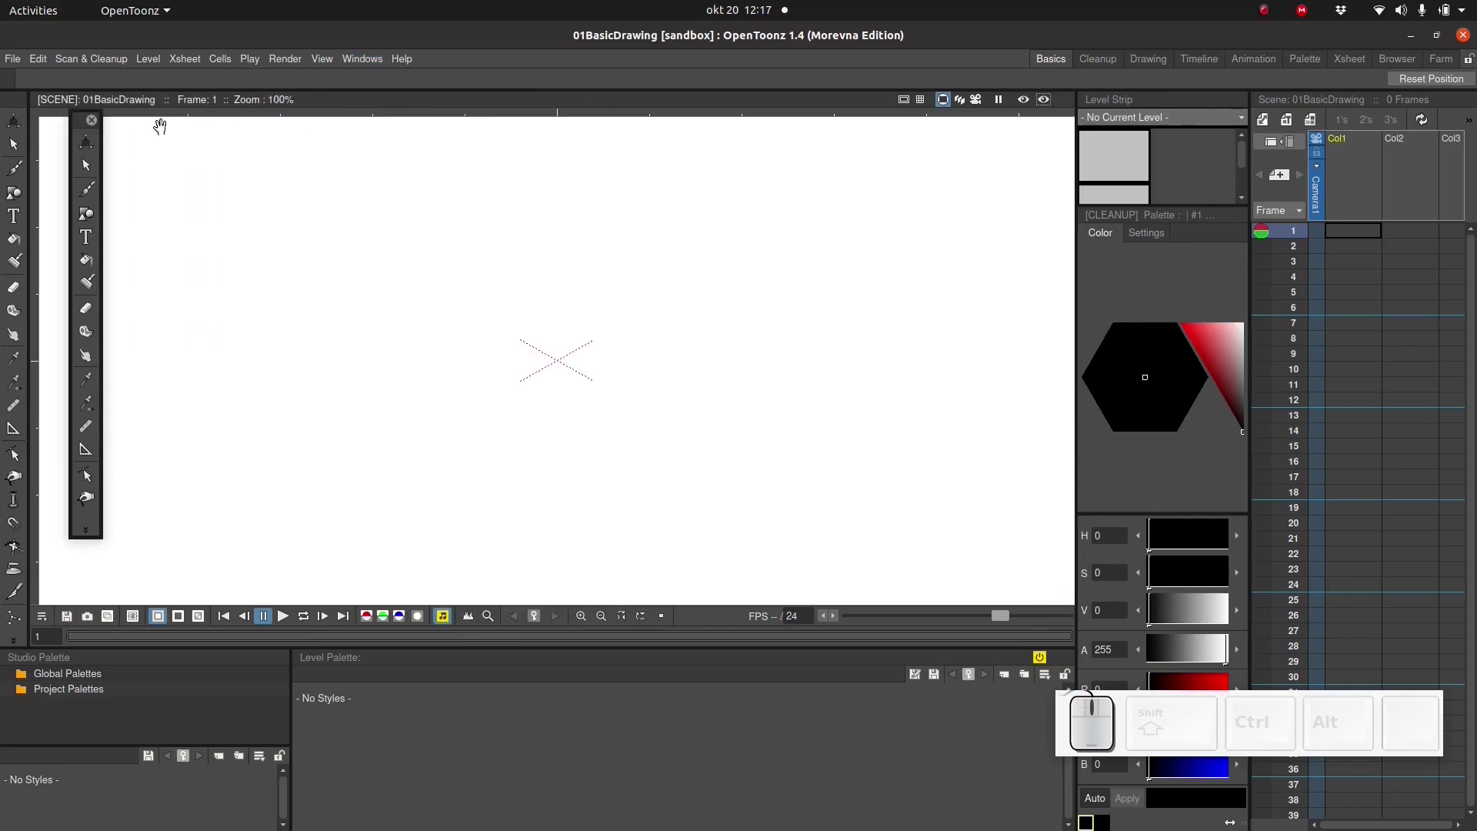
drag(81, 122, 1252, 175)
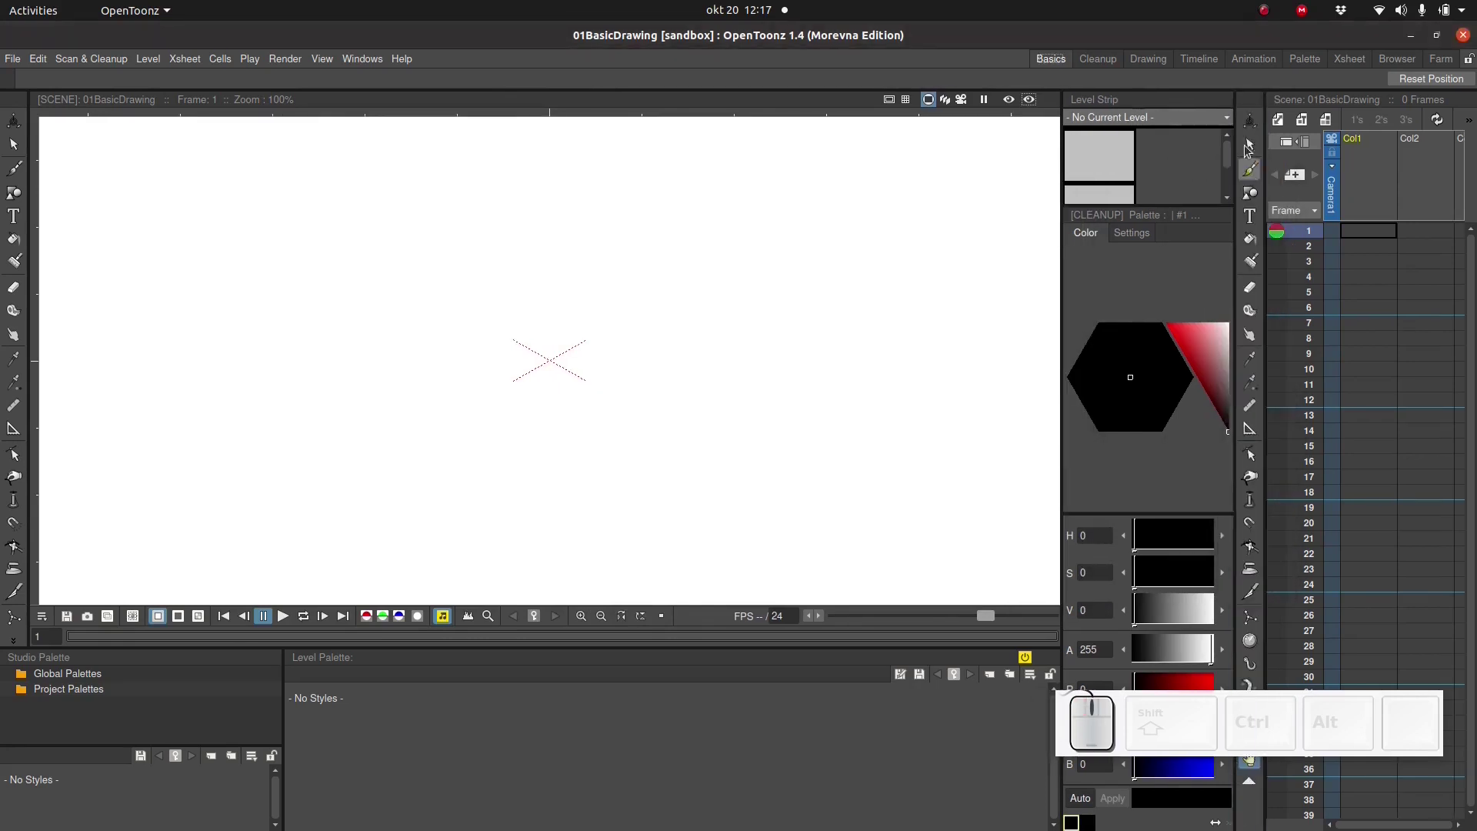
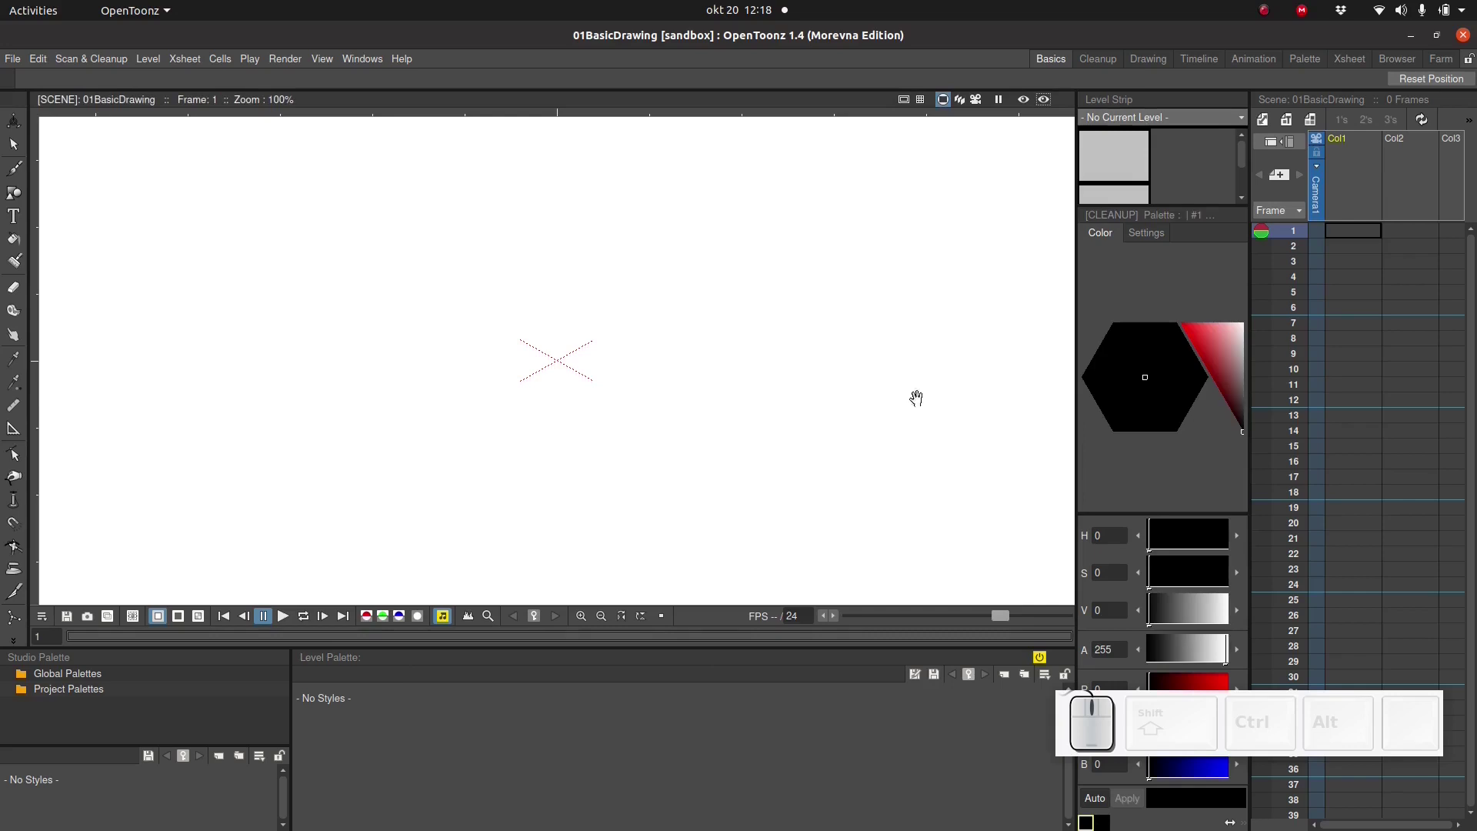
- Close the Windows menu and switch to the Drawing room layout
click(372, 63)
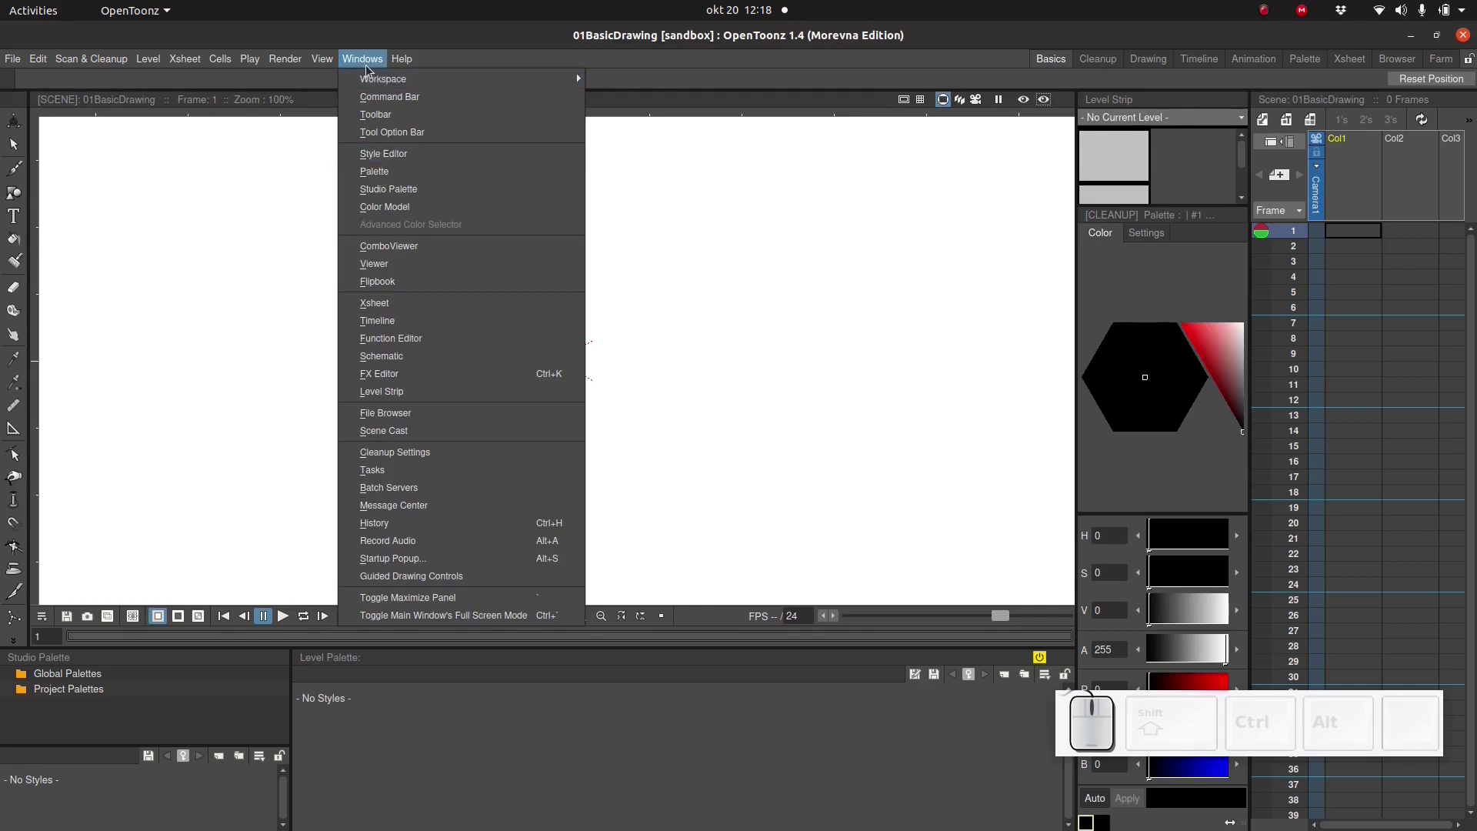
click(370, 64)
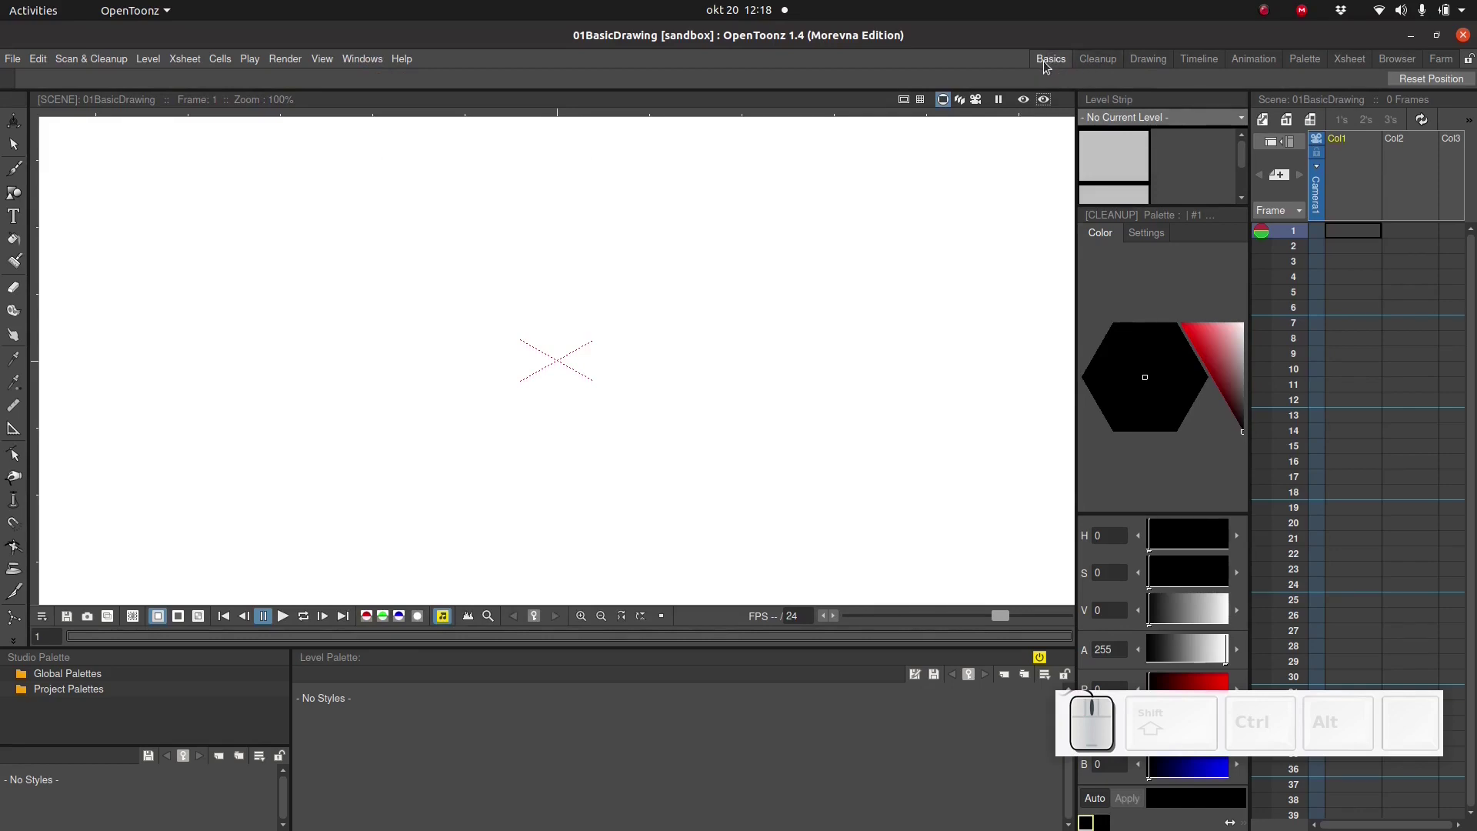
click(1109, 59)
click(1158, 64)
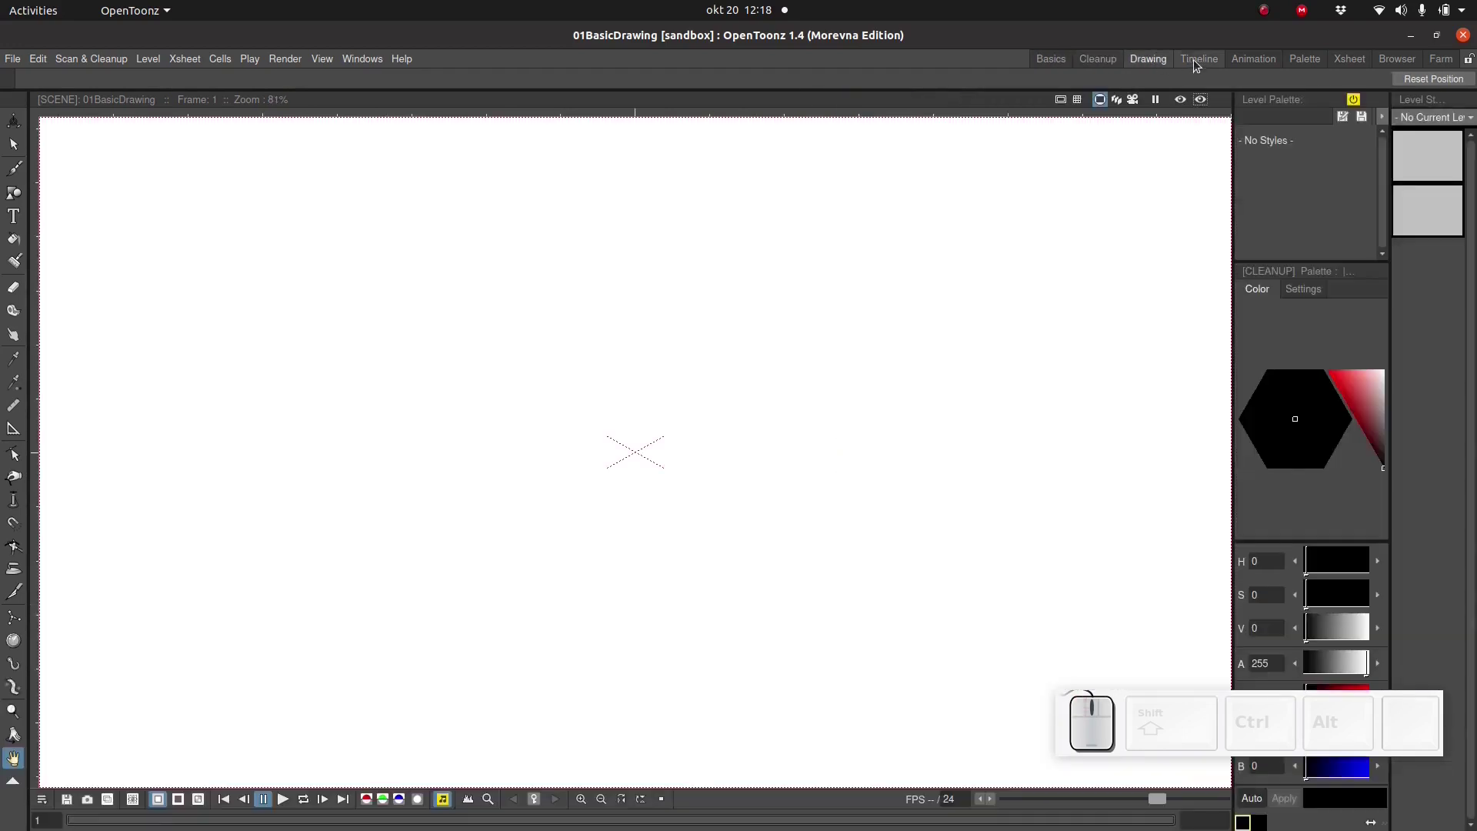
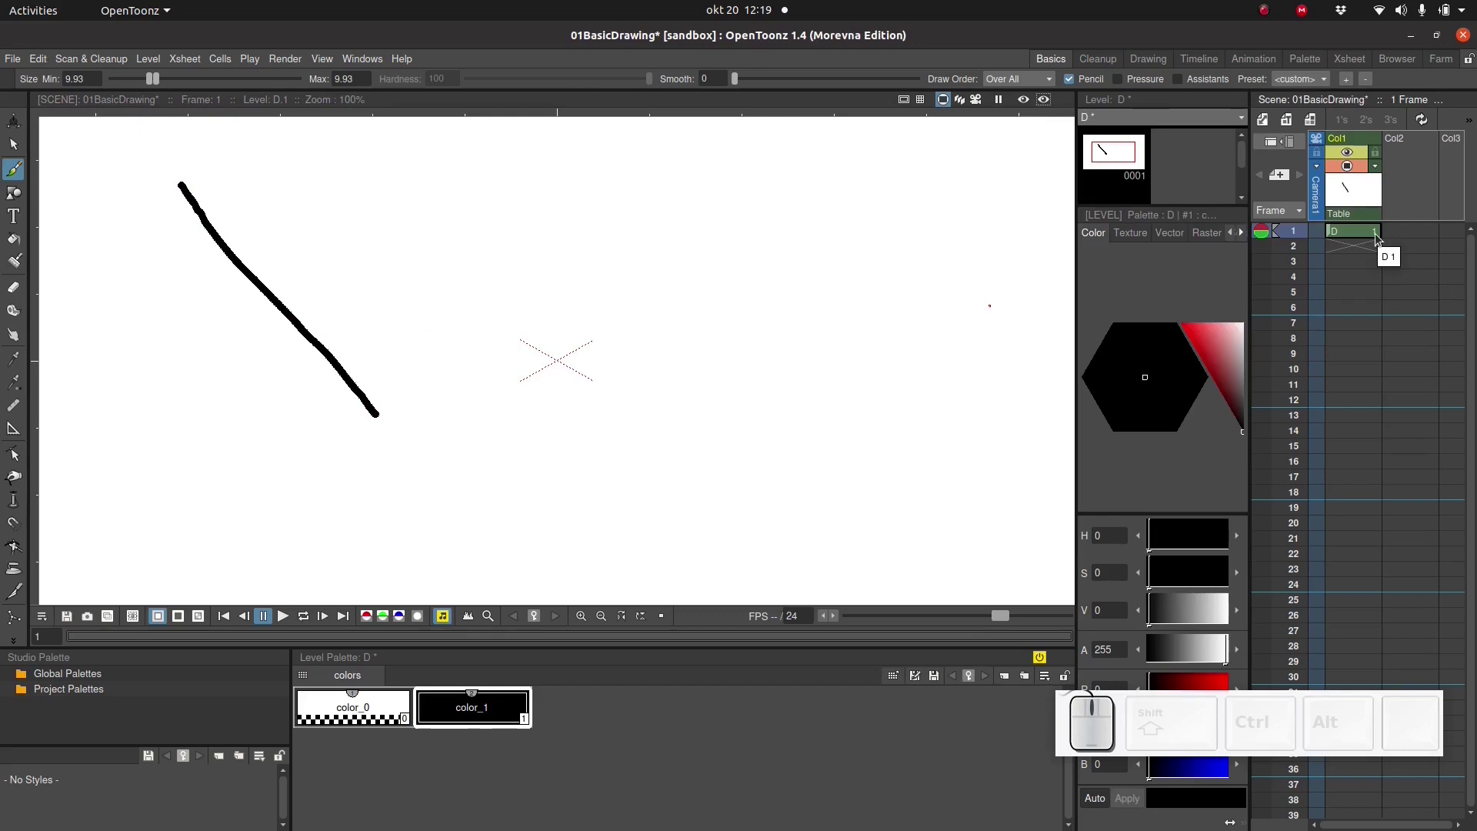
- Step through several frames in the Xsheet and return to frame 1 holding the stroke
click(1357, 233)
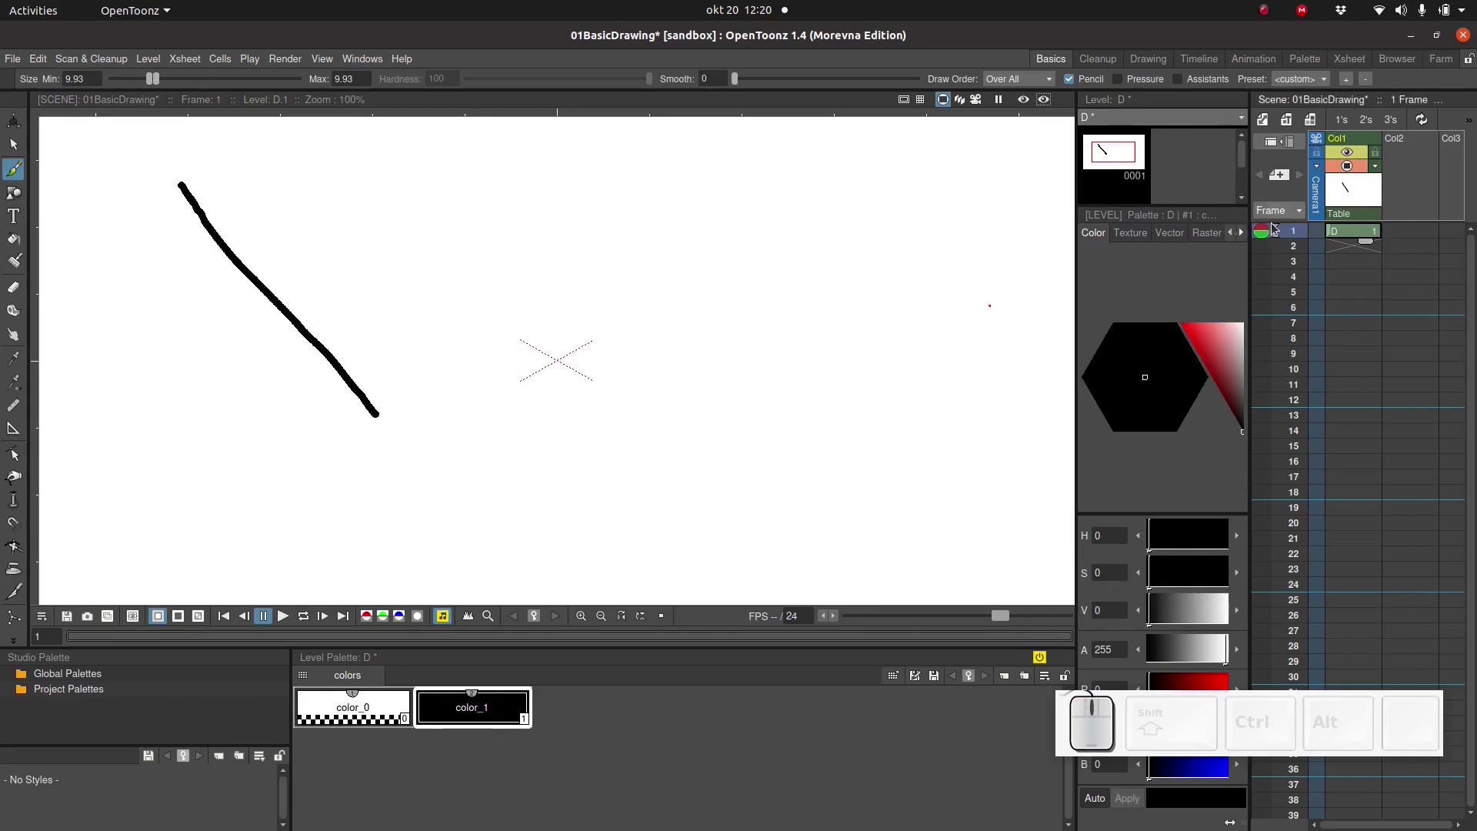
click(1285, 253)
click(1287, 267)
click(1289, 284)
click(1287, 314)
click(1281, 252)
click(1285, 288)
click(1285, 310)
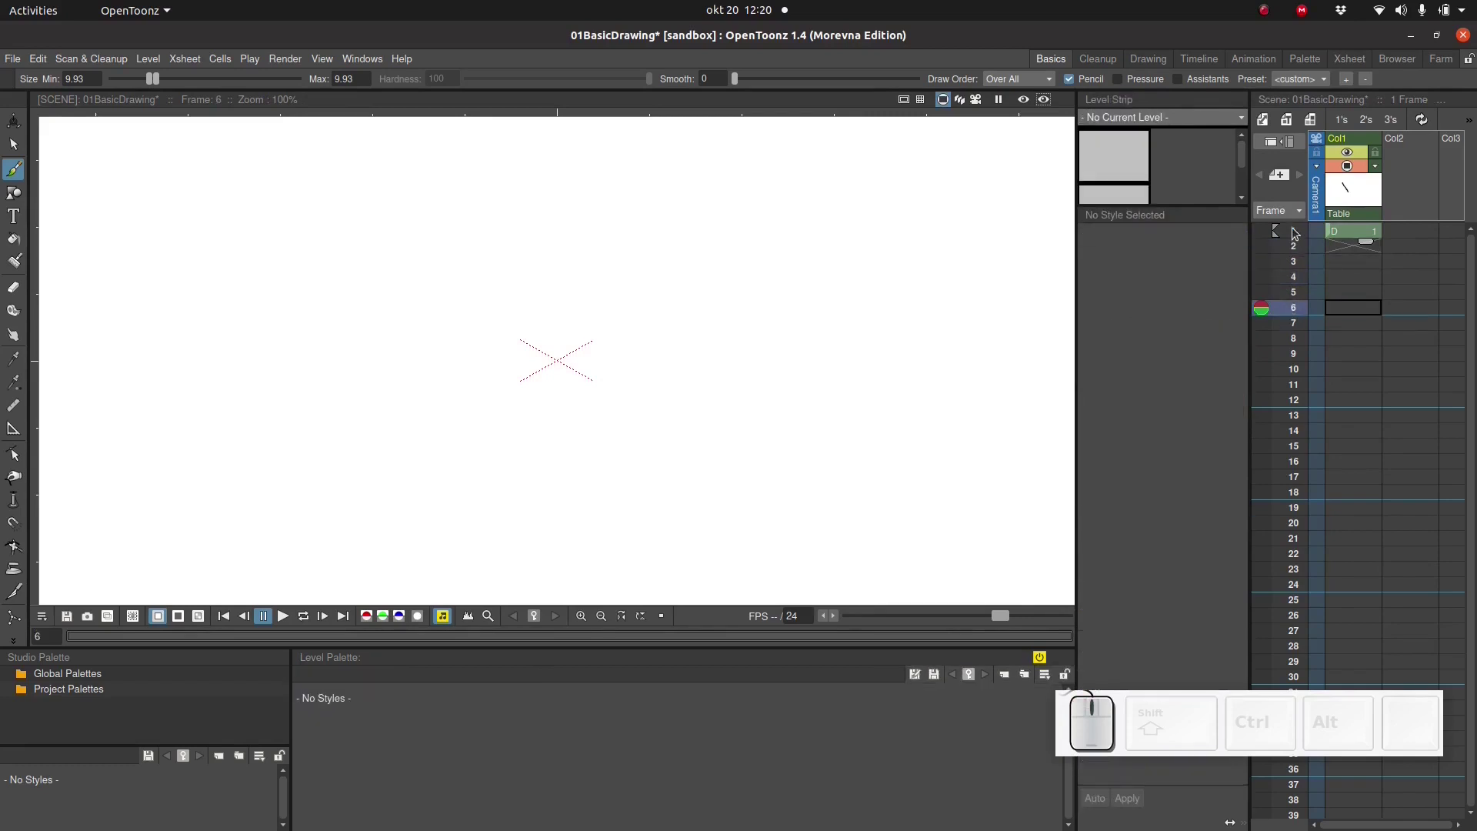
- Extend drawing D from frame 1 down through frame 12 using the cell's smart tab
click(1293, 234)
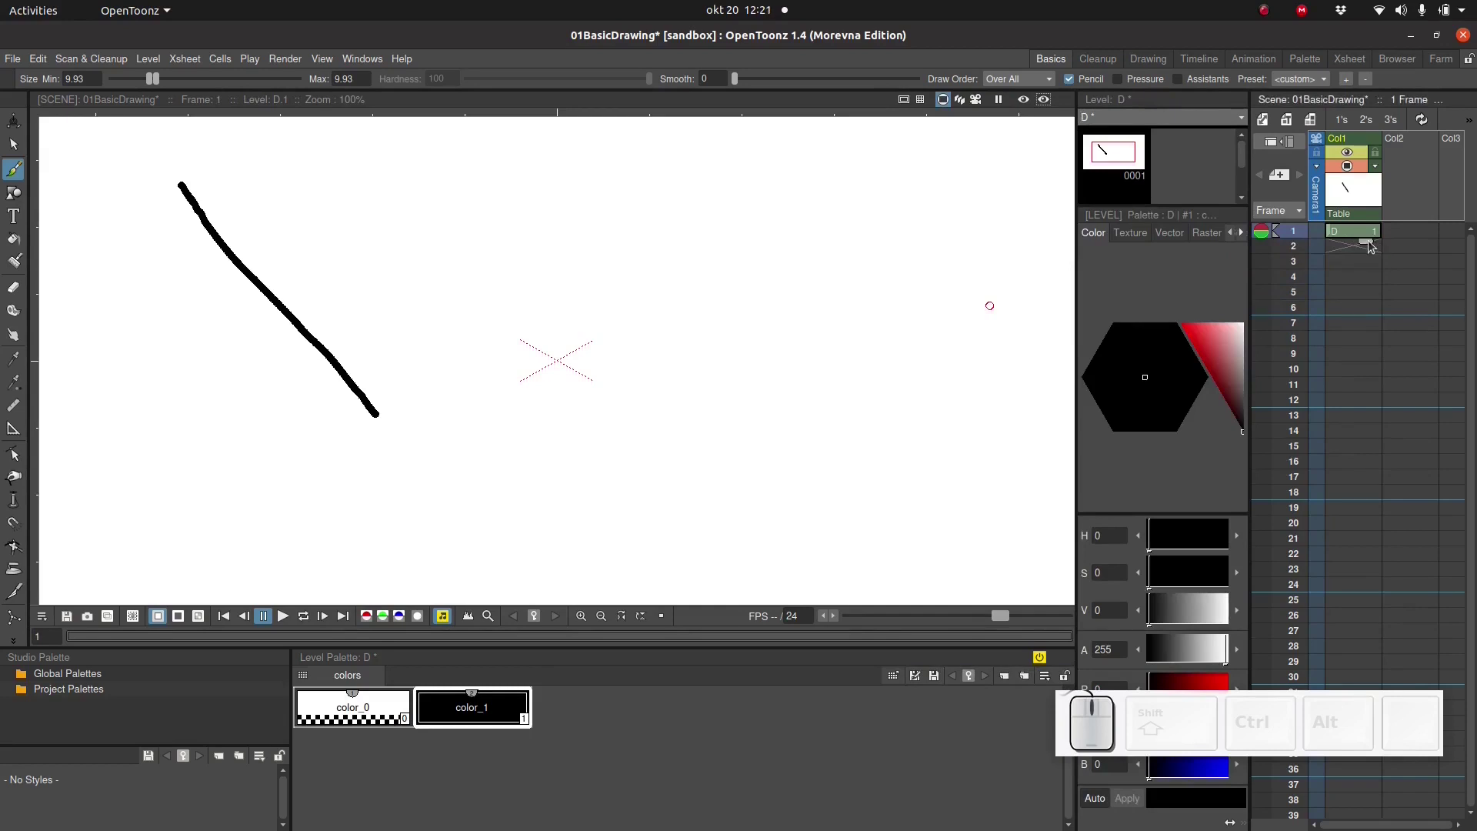
drag(1365, 248, 1348, 425)
click(1345, 336)
click(1357, 351)
click(1361, 386)
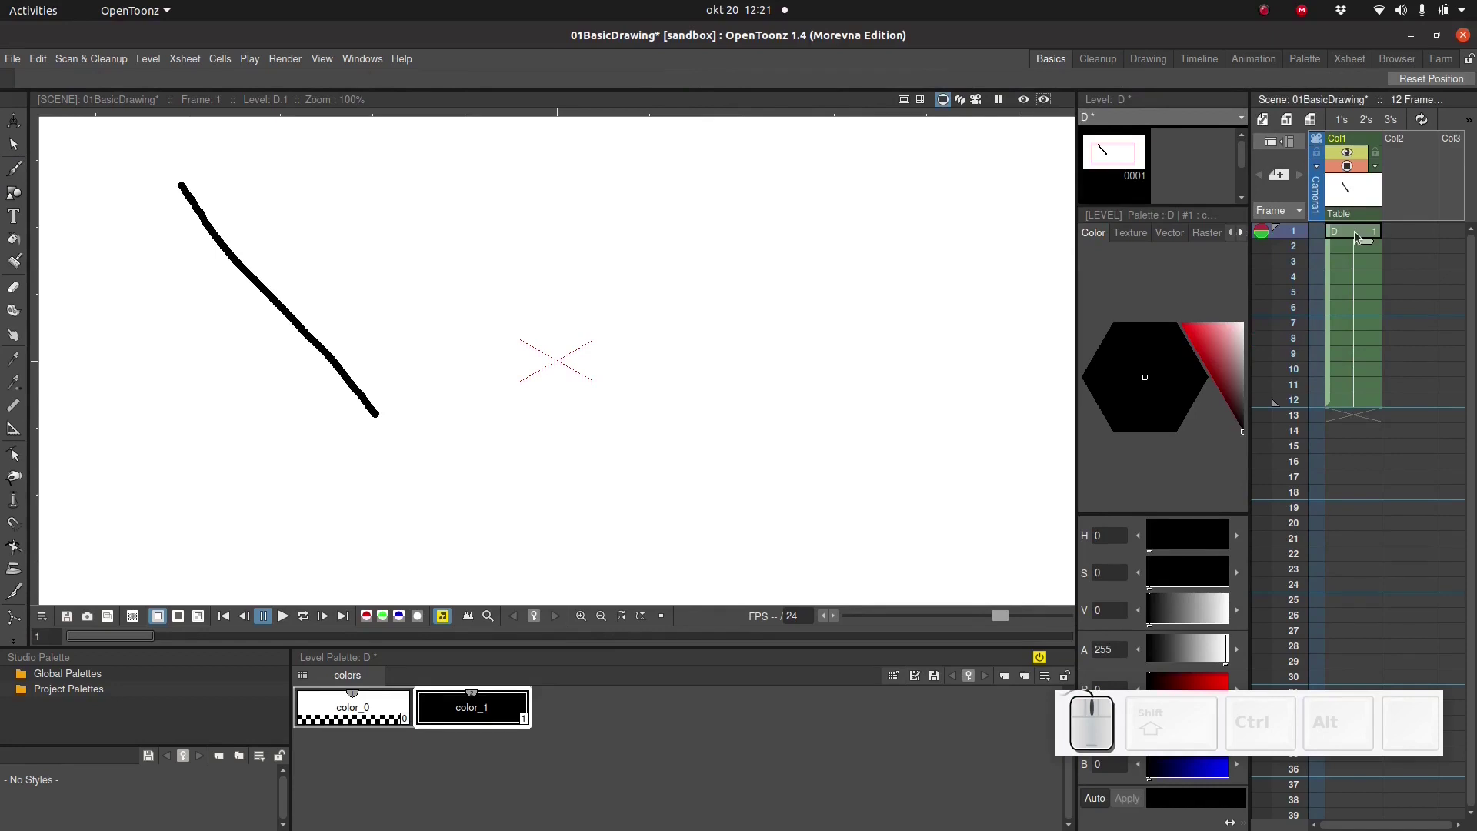
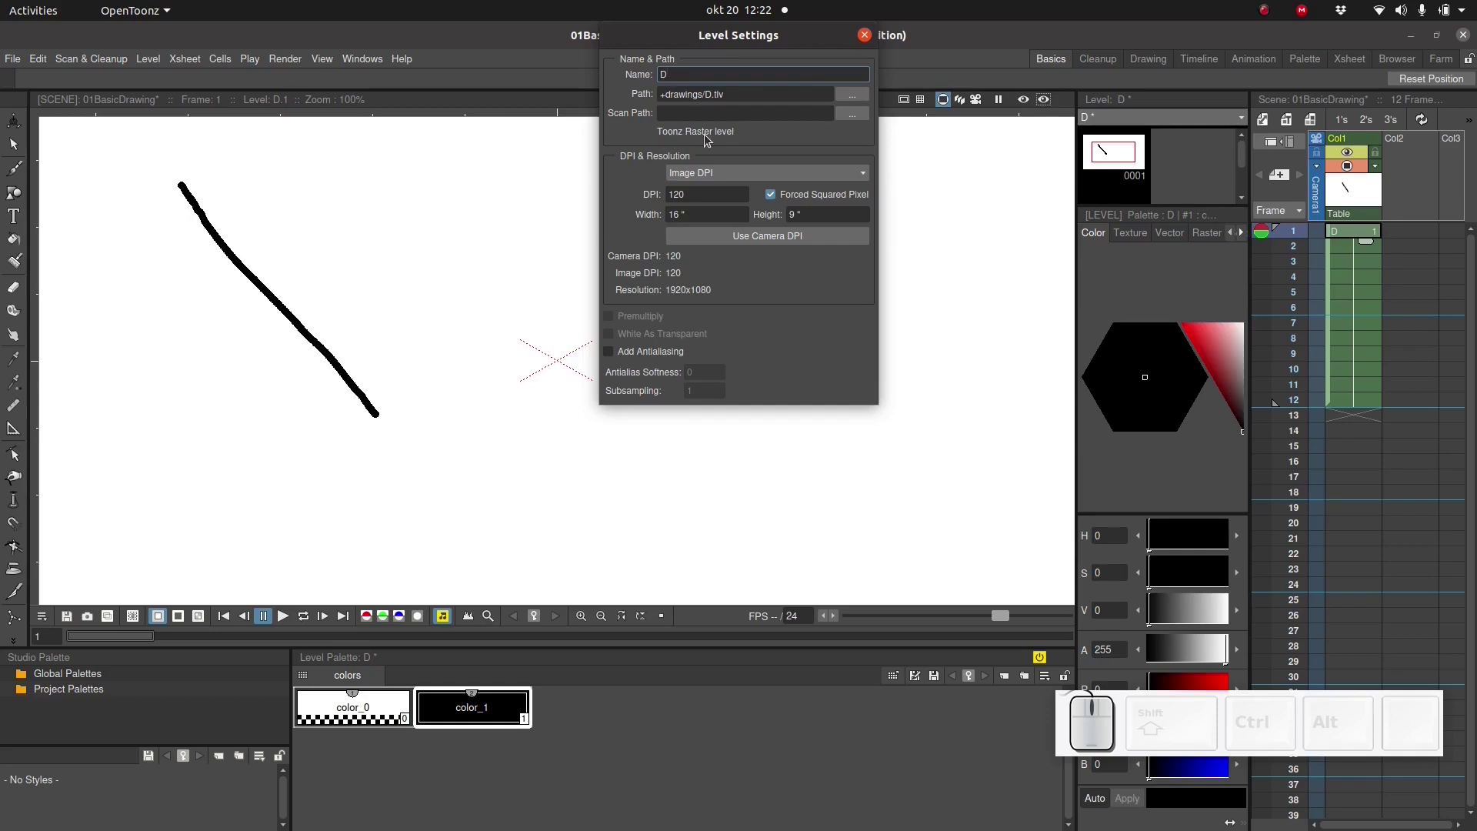
- Close the Level Settings dialog for level D
click(874, 37)
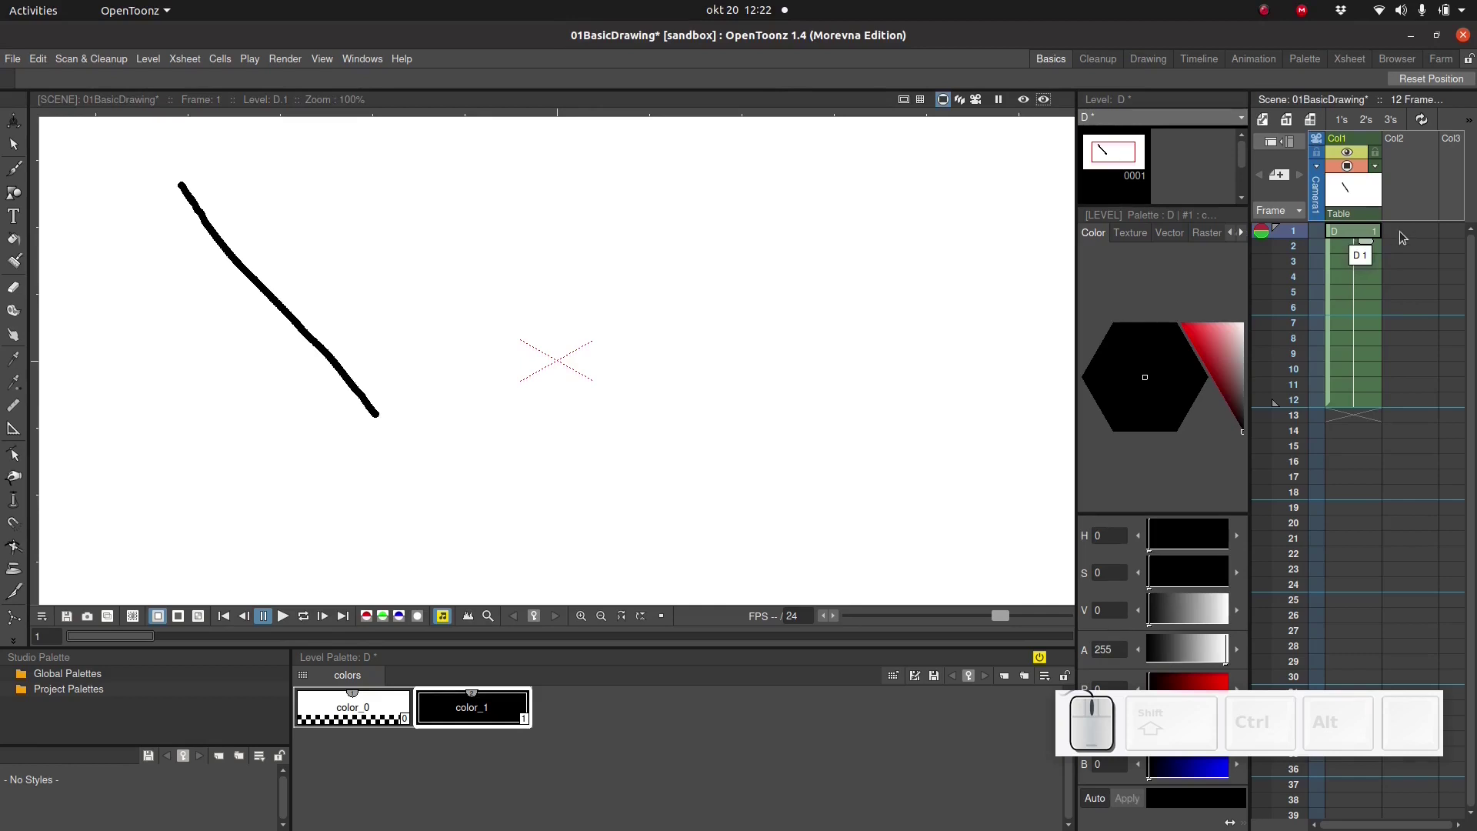
- Create a new Toonz Vector level named VectorLevel1 in the empty Col2 cell
click(1405, 236)
right_click(1400, 240)
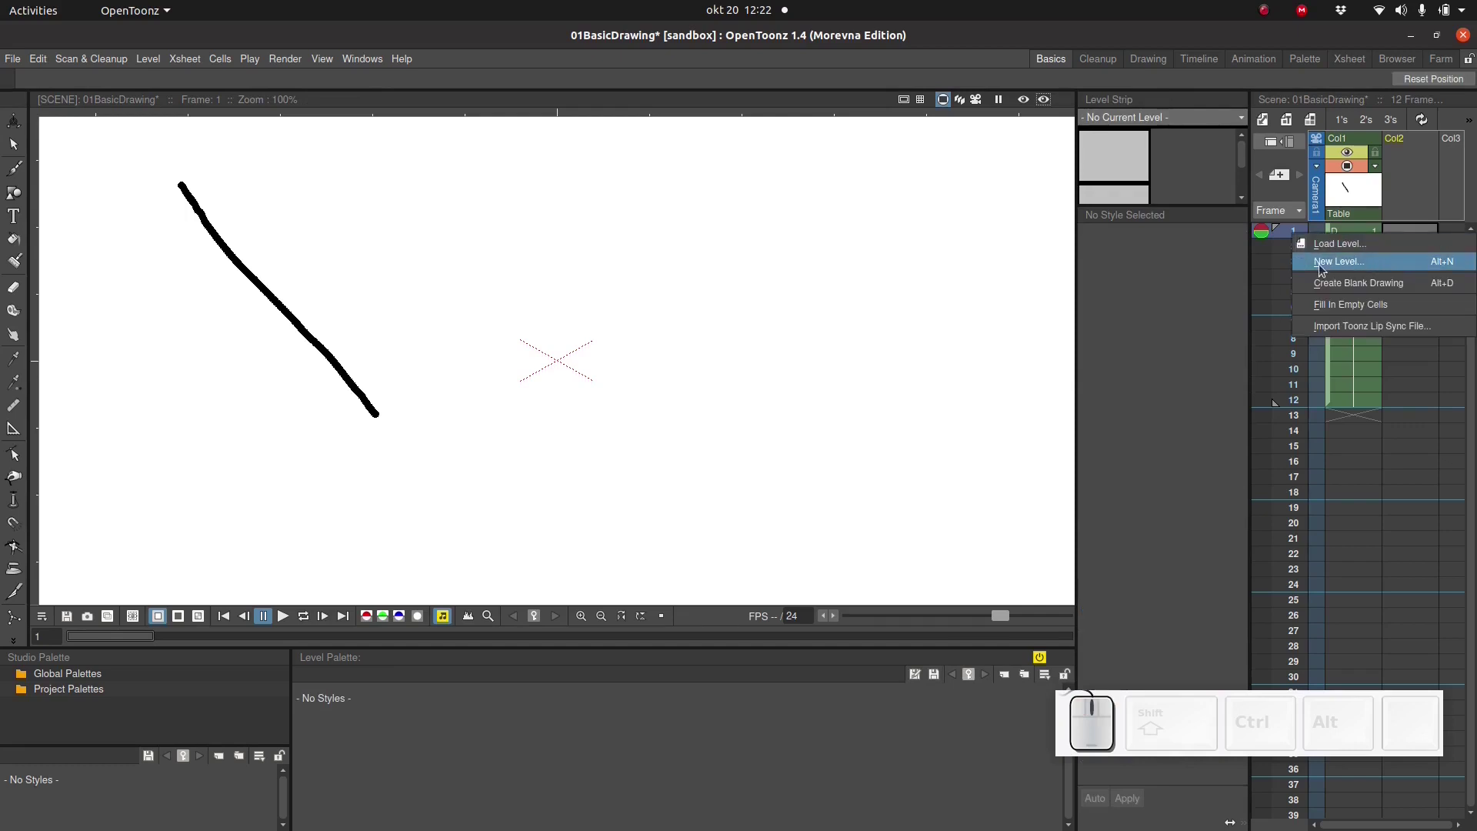
click(1323, 268)
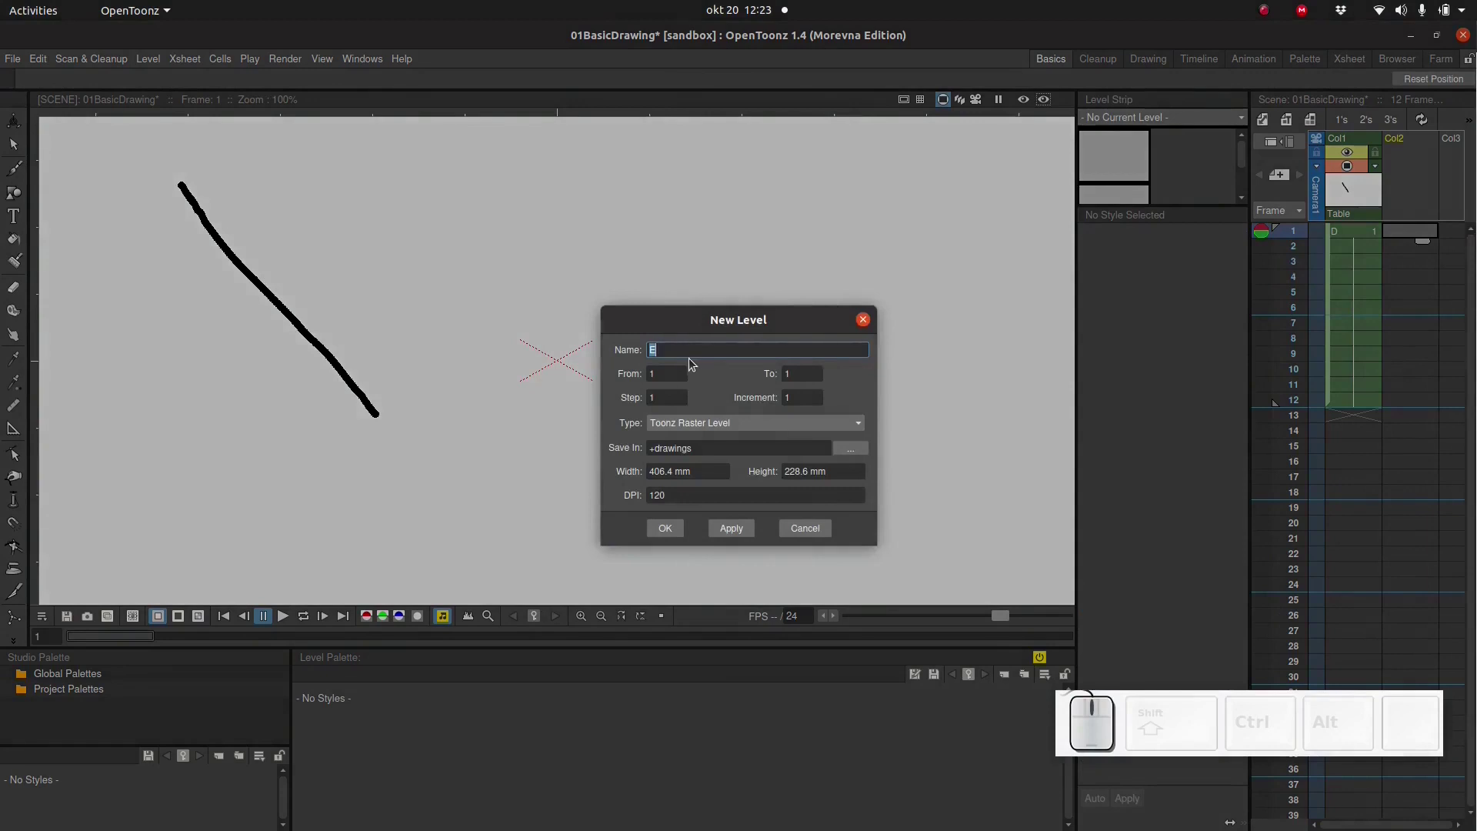
click(688, 434)
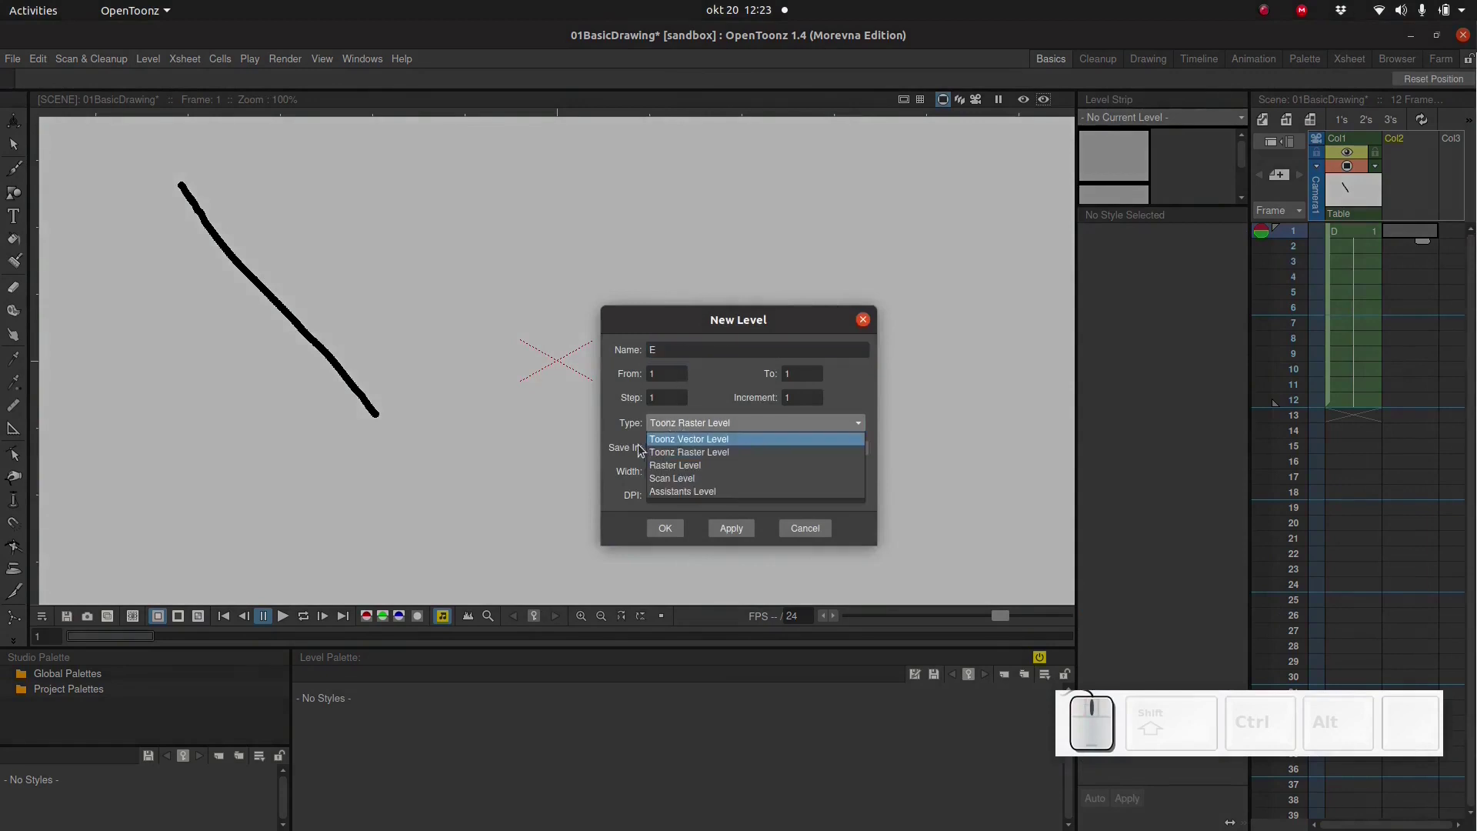
click(679, 444)
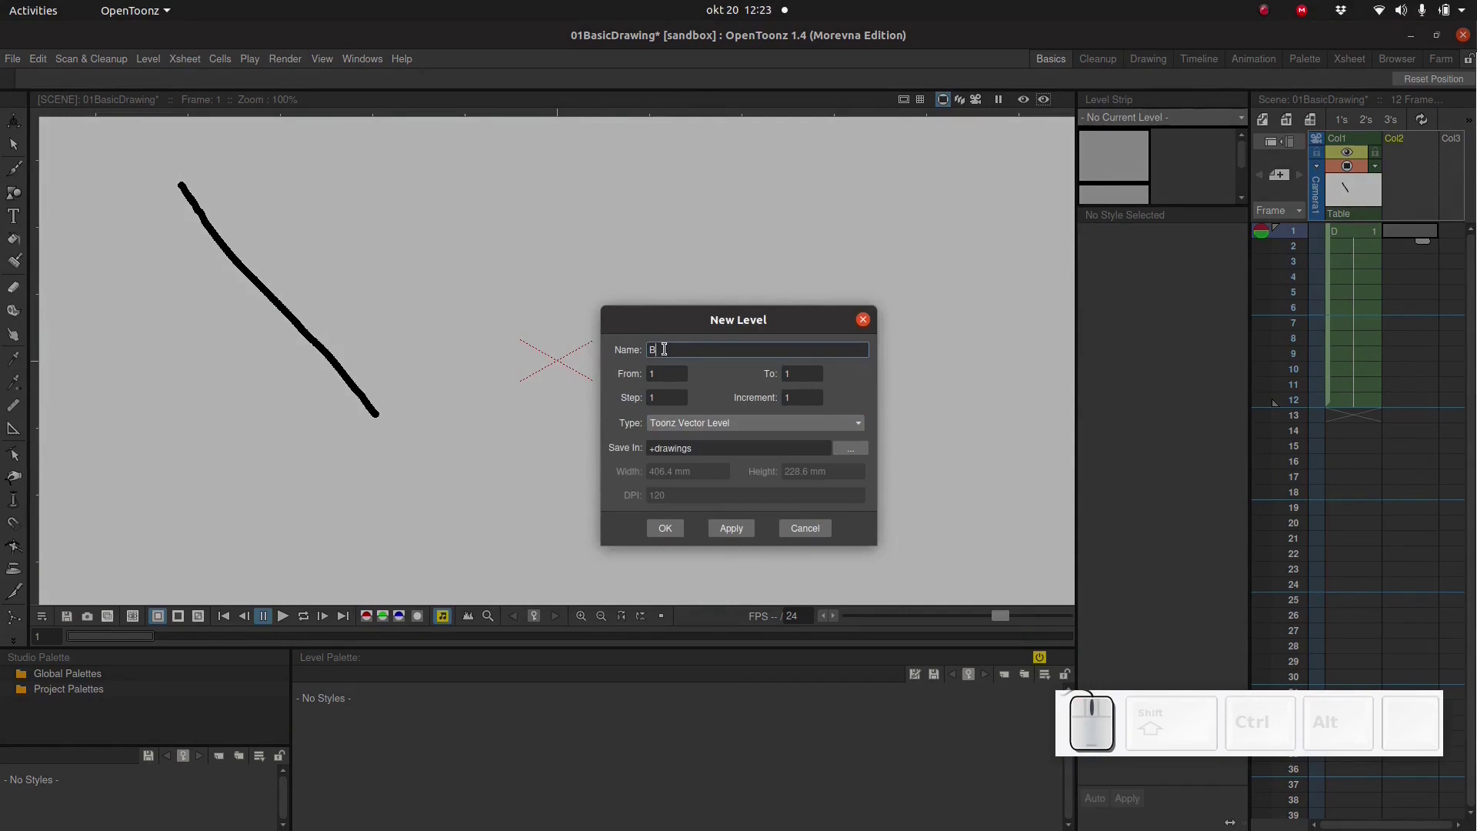
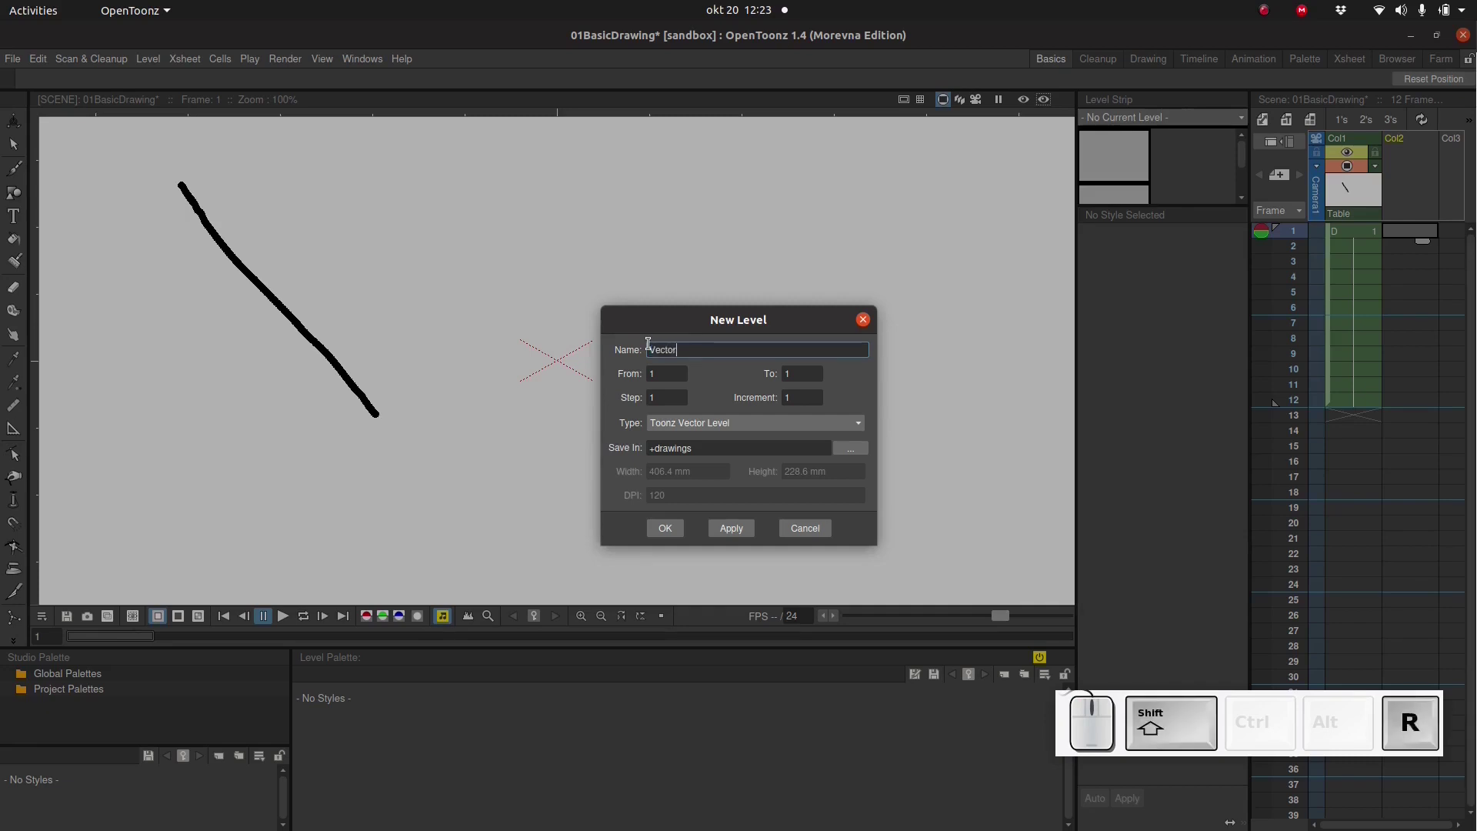
key(BackSpace)
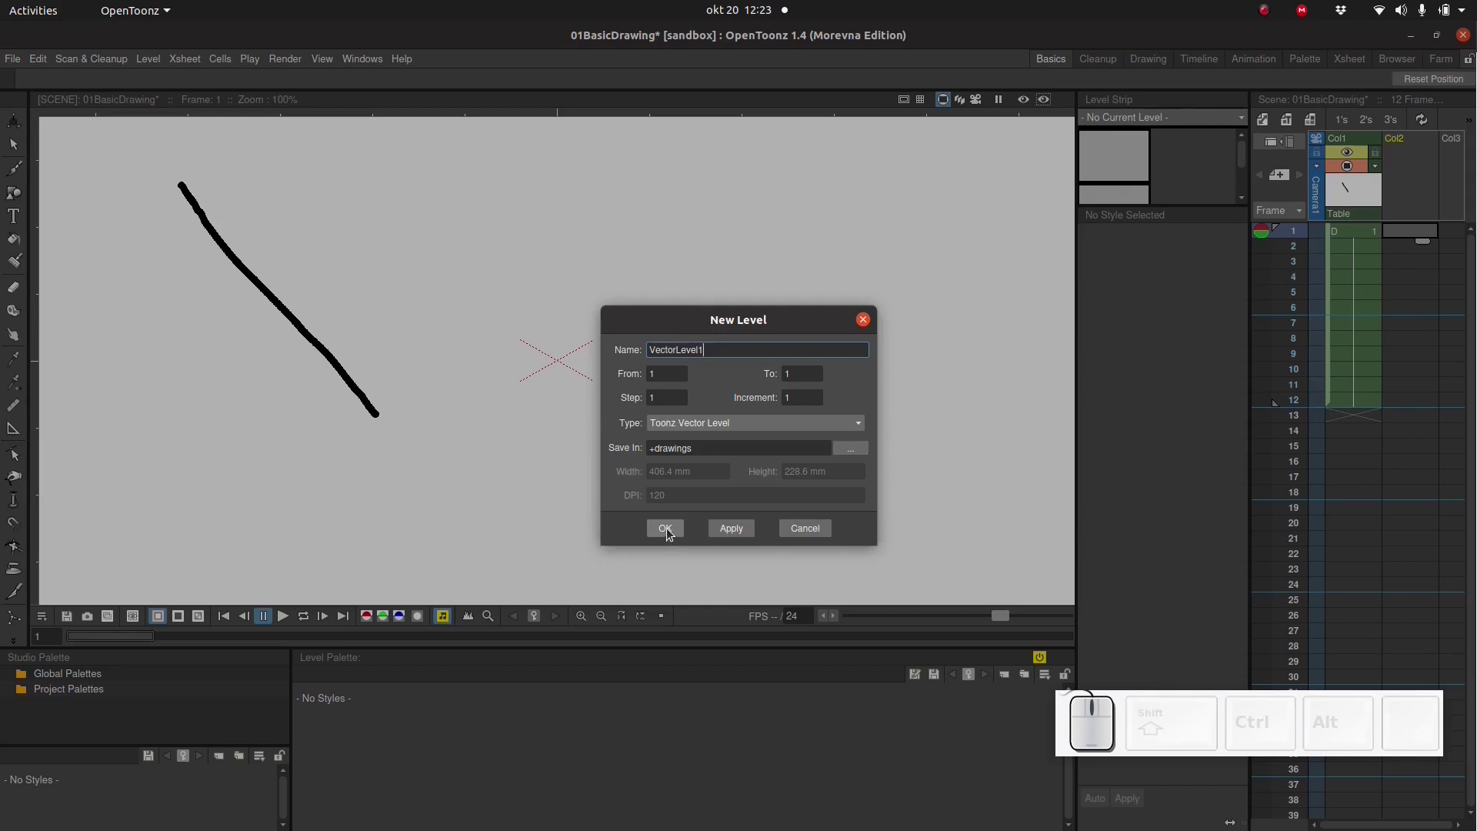
click(672, 532)
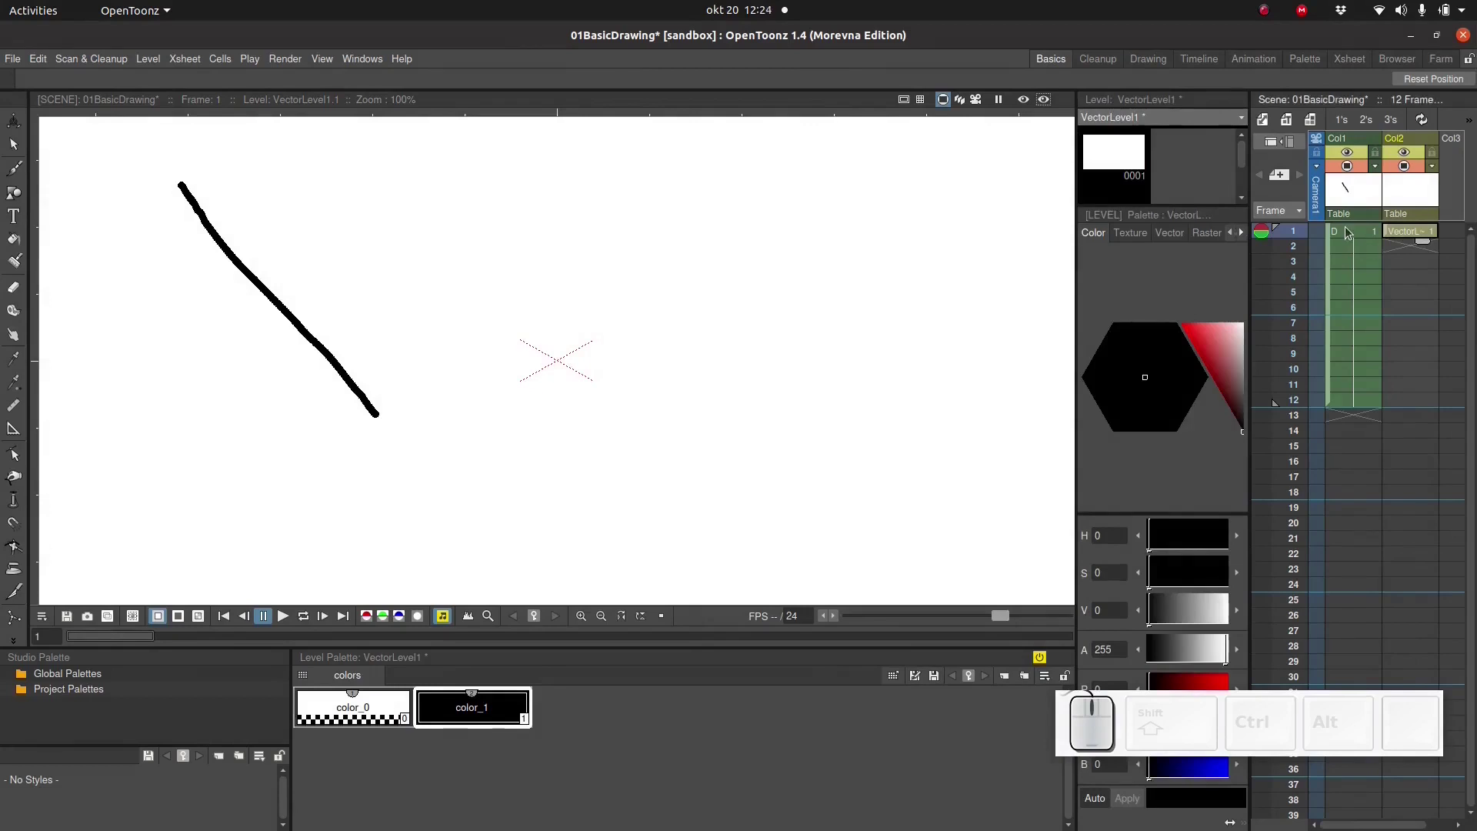
- Delete the D drawing from frame 1, then delete the whole first column
click(1350, 233)
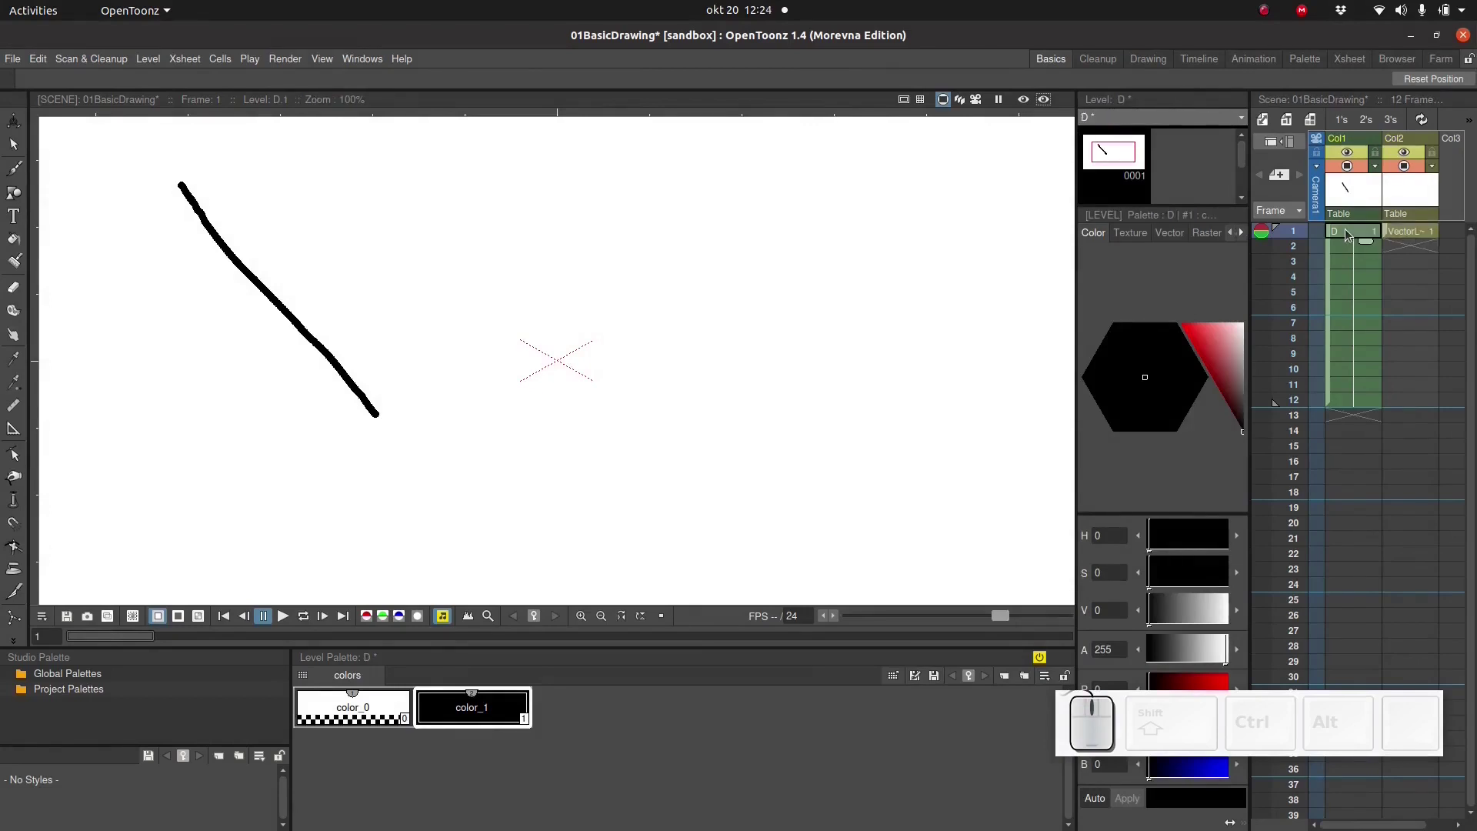
right_click(1350, 233)
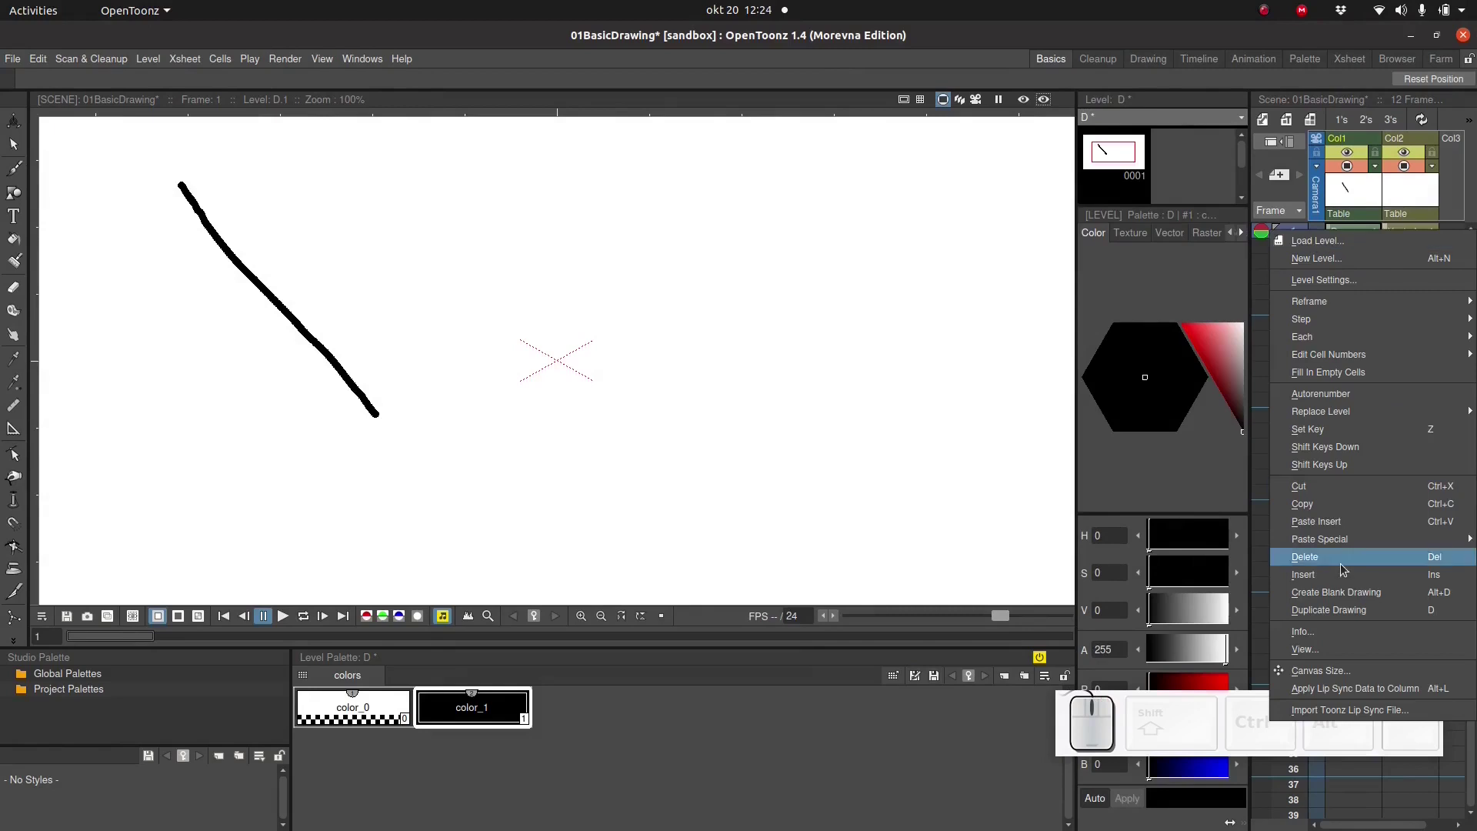
click(1334, 560)
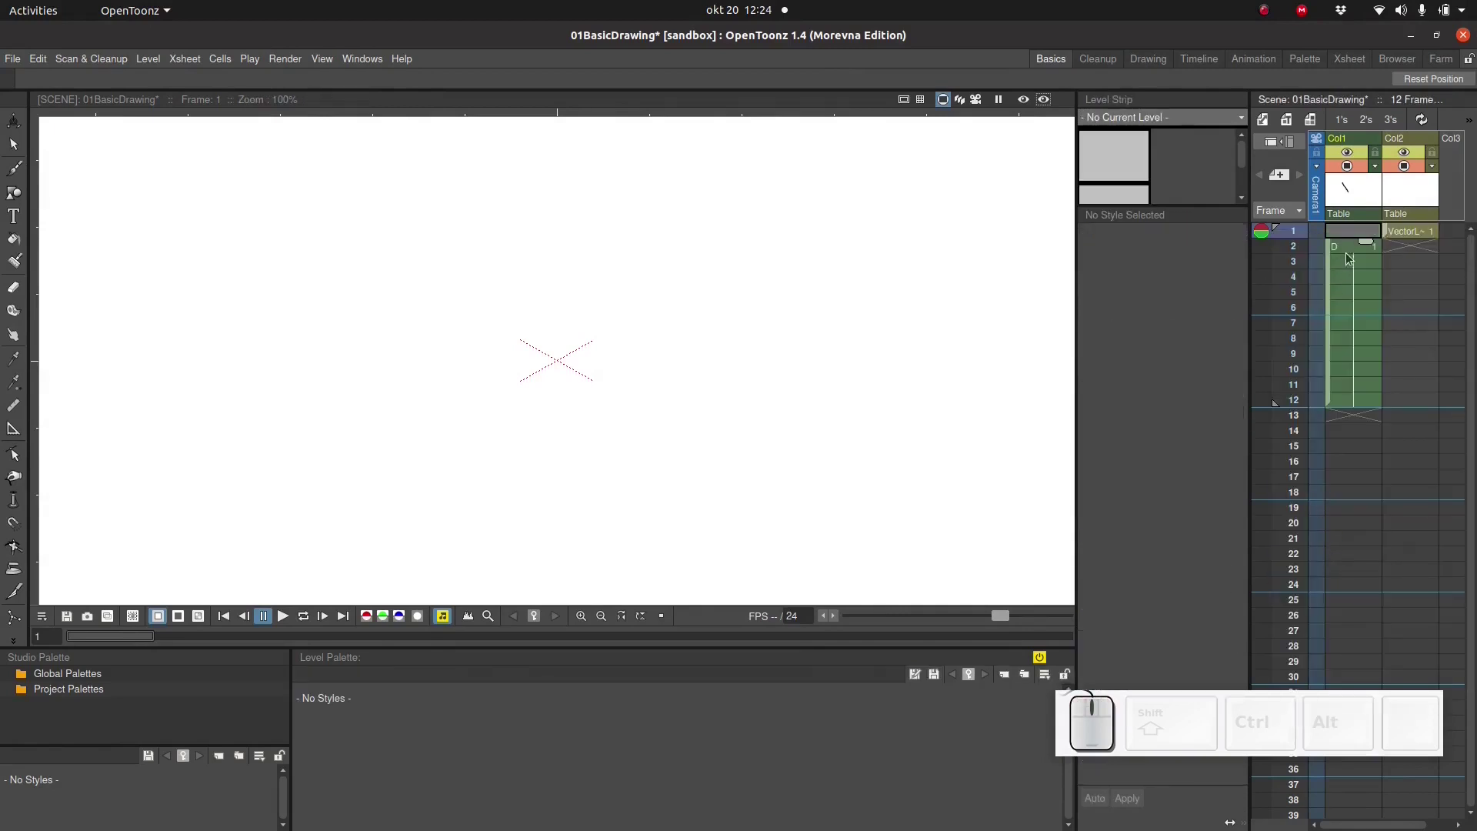
click(1354, 256)
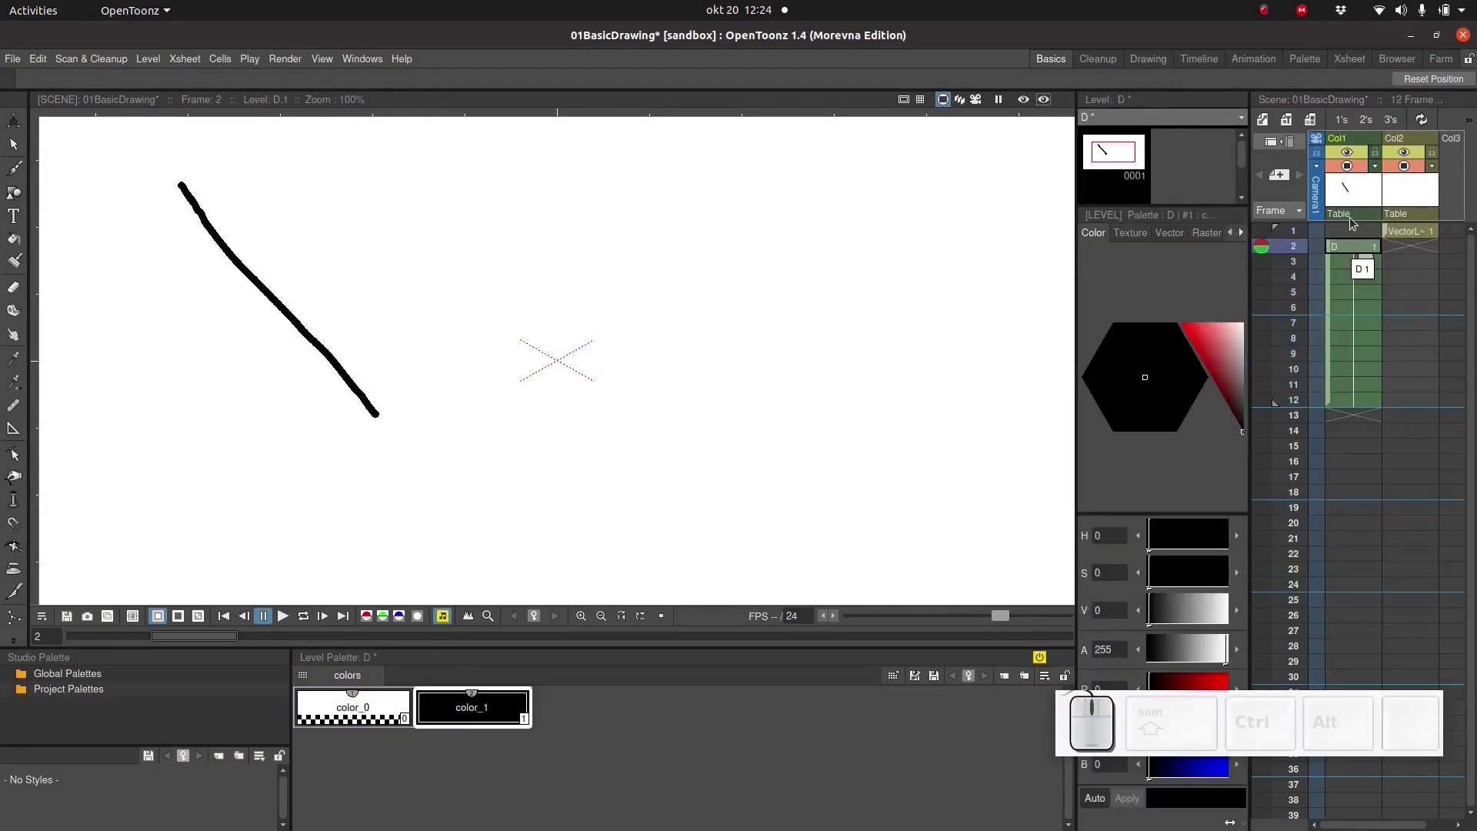
click(1347, 224)
right_click(1362, 215)
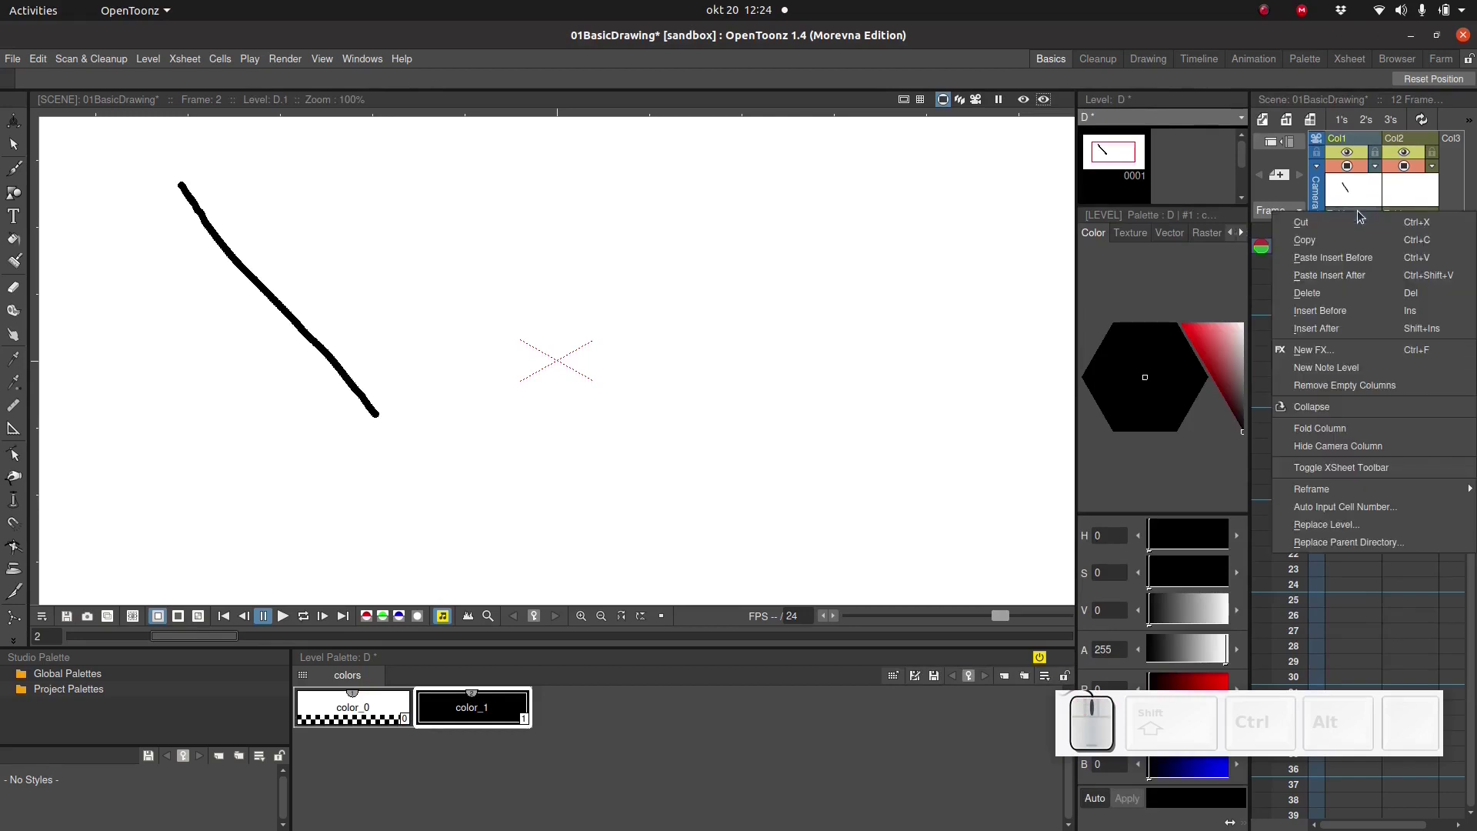
click(1331, 299)
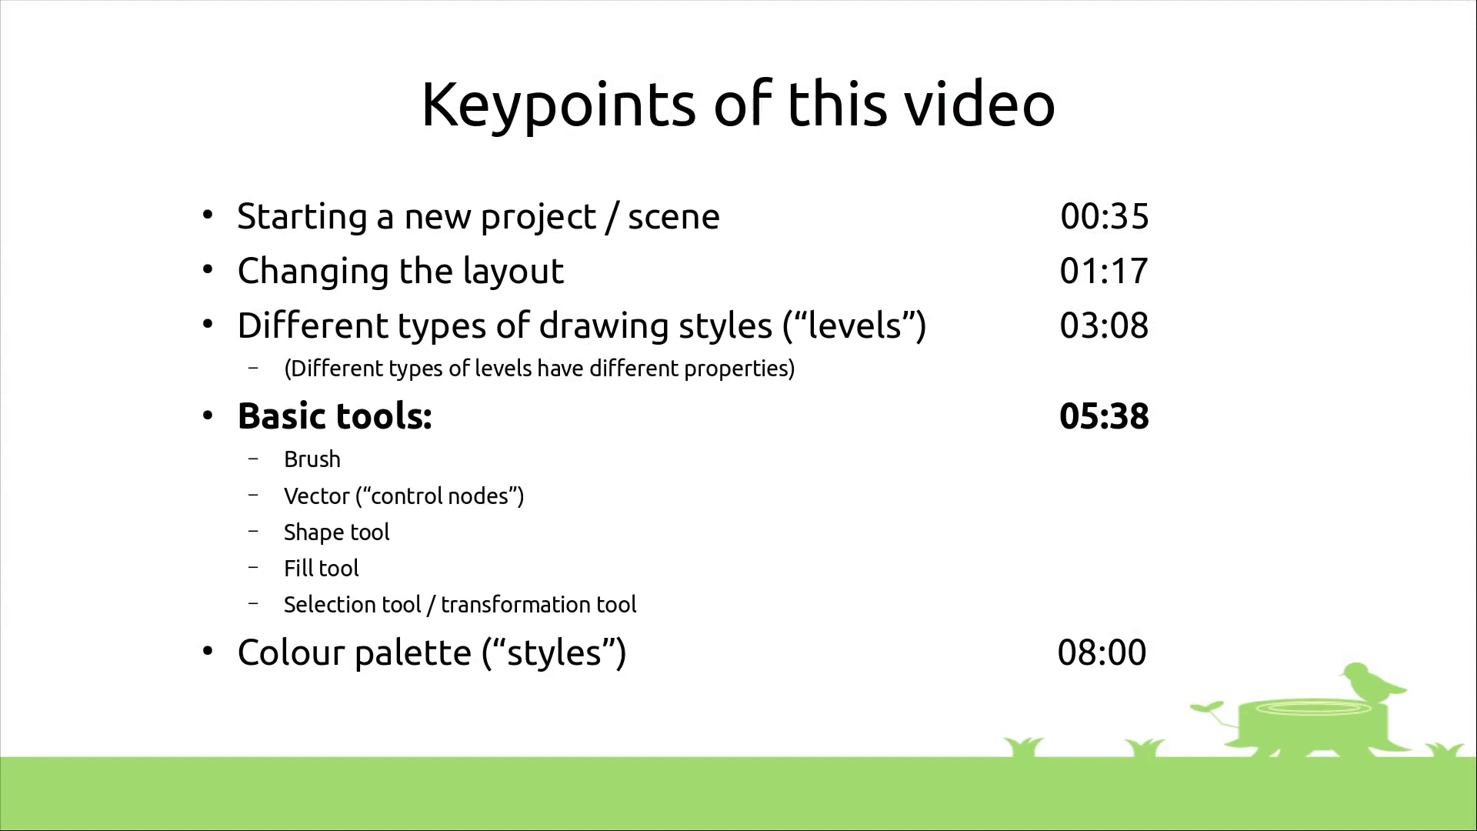
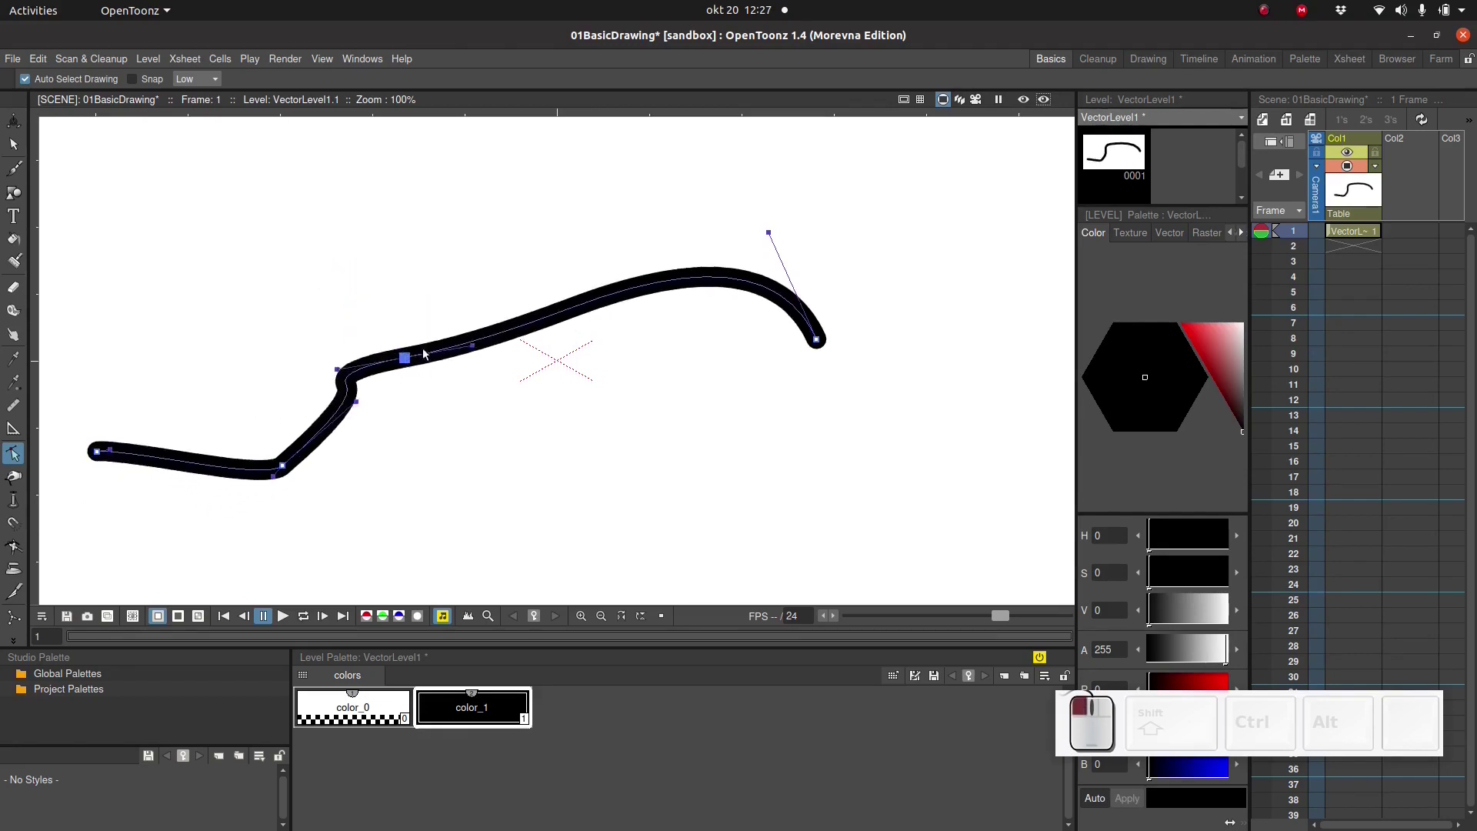
- Drag the curve's control points and handles to bend it into a smooth, even wave
click(286, 468)
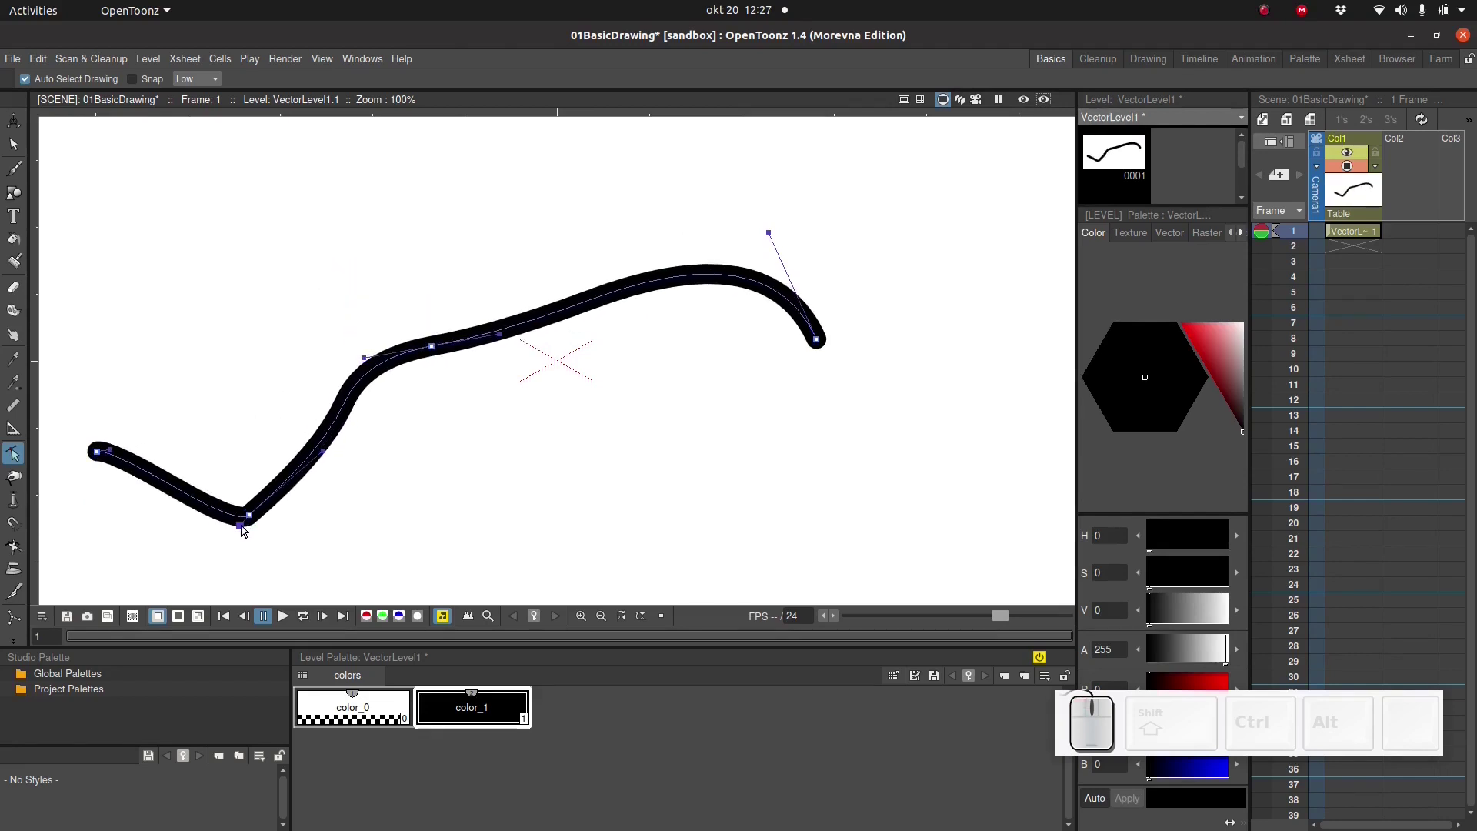
drag(242, 531, 406, 456)
drag(328, 458, 313, 548)
click(253, 519)
click(131, 457)
click(156, 554)
drag(444, 355, 500, 415)
click(536, 403)
click(825, 350)
drag(365, 560, 502, 44)
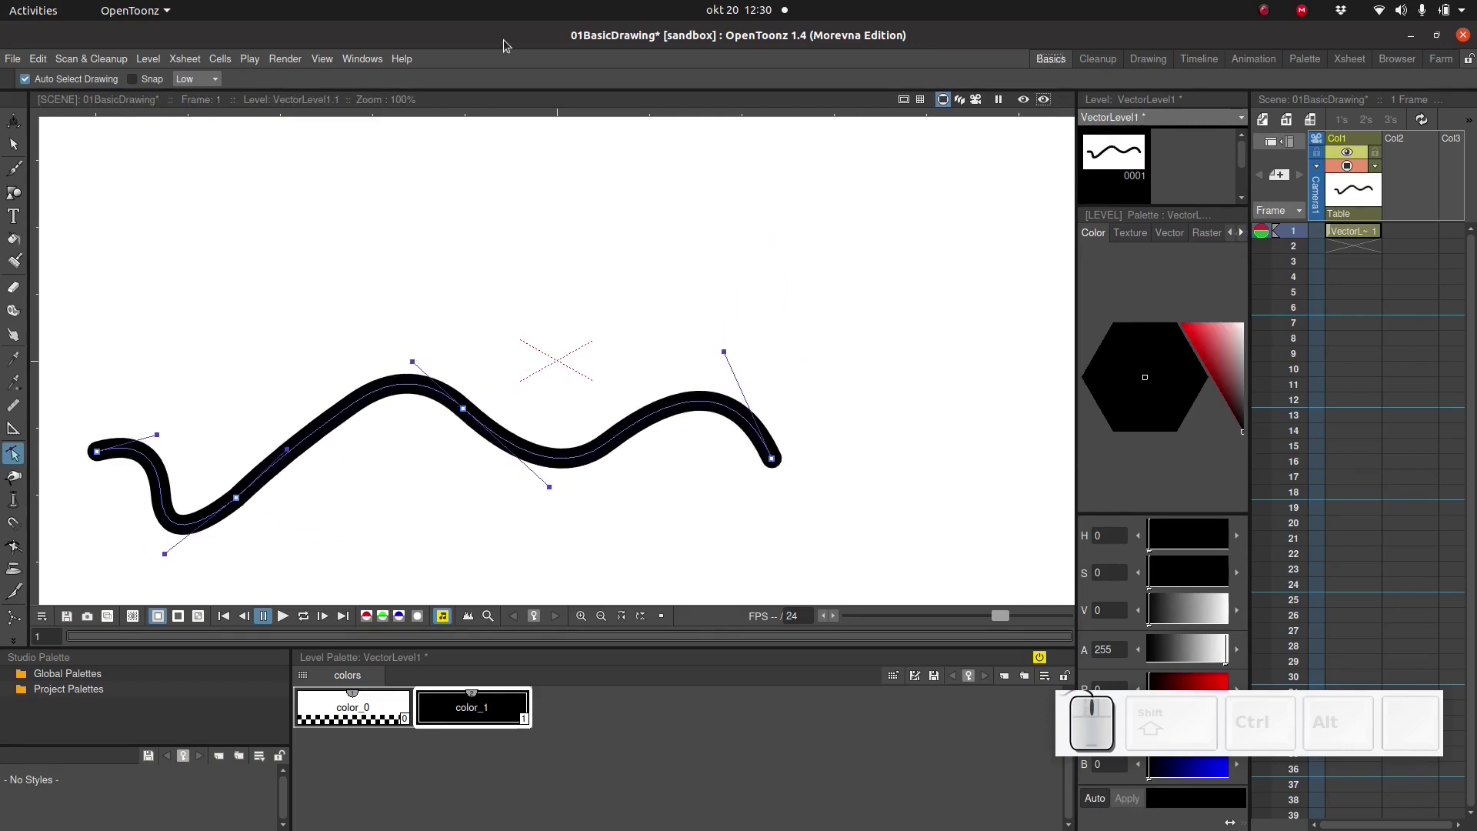
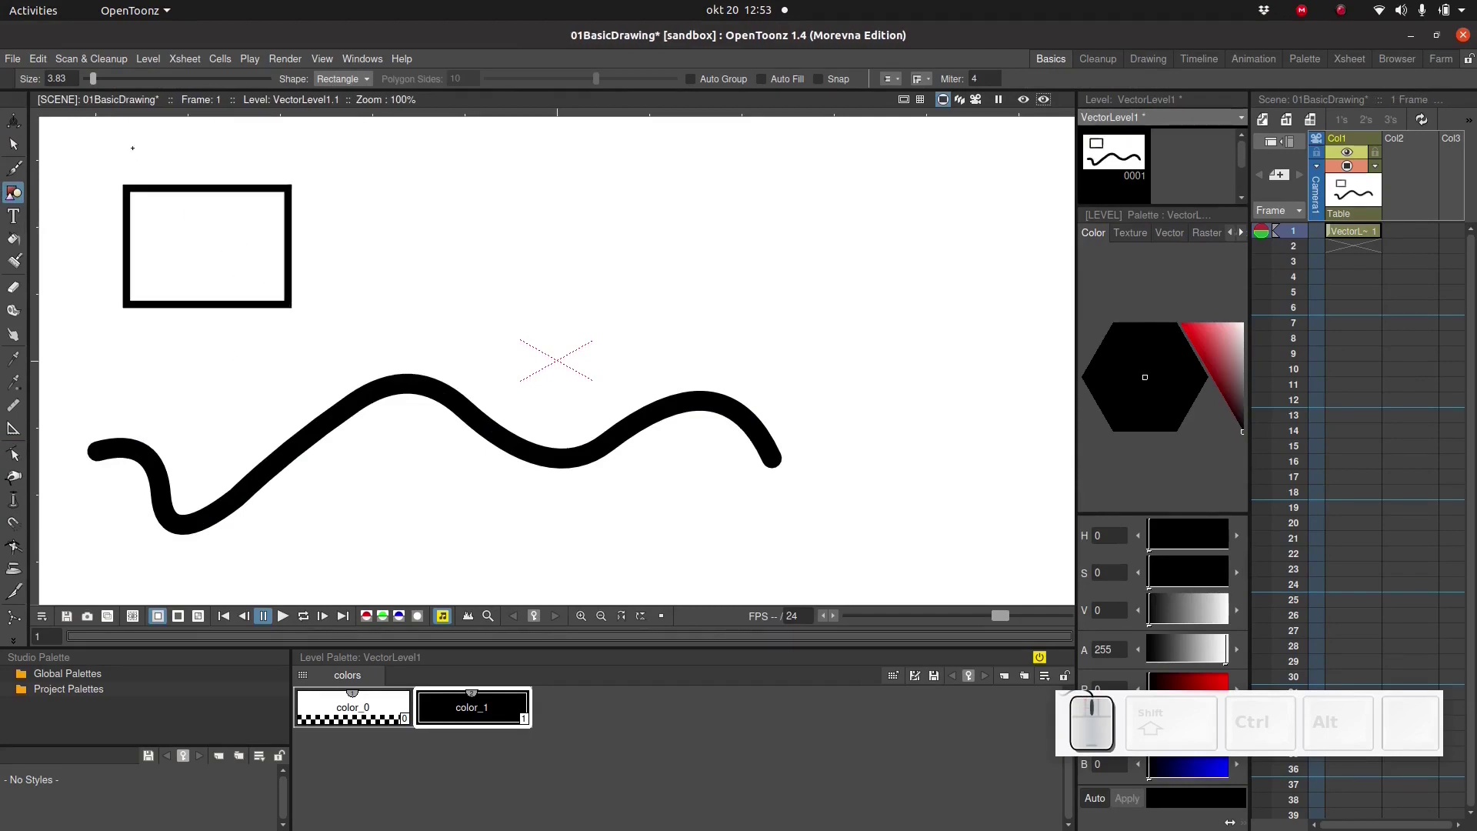
- Switch the Geometric tool's shape type to Polyline
click(355, 88)
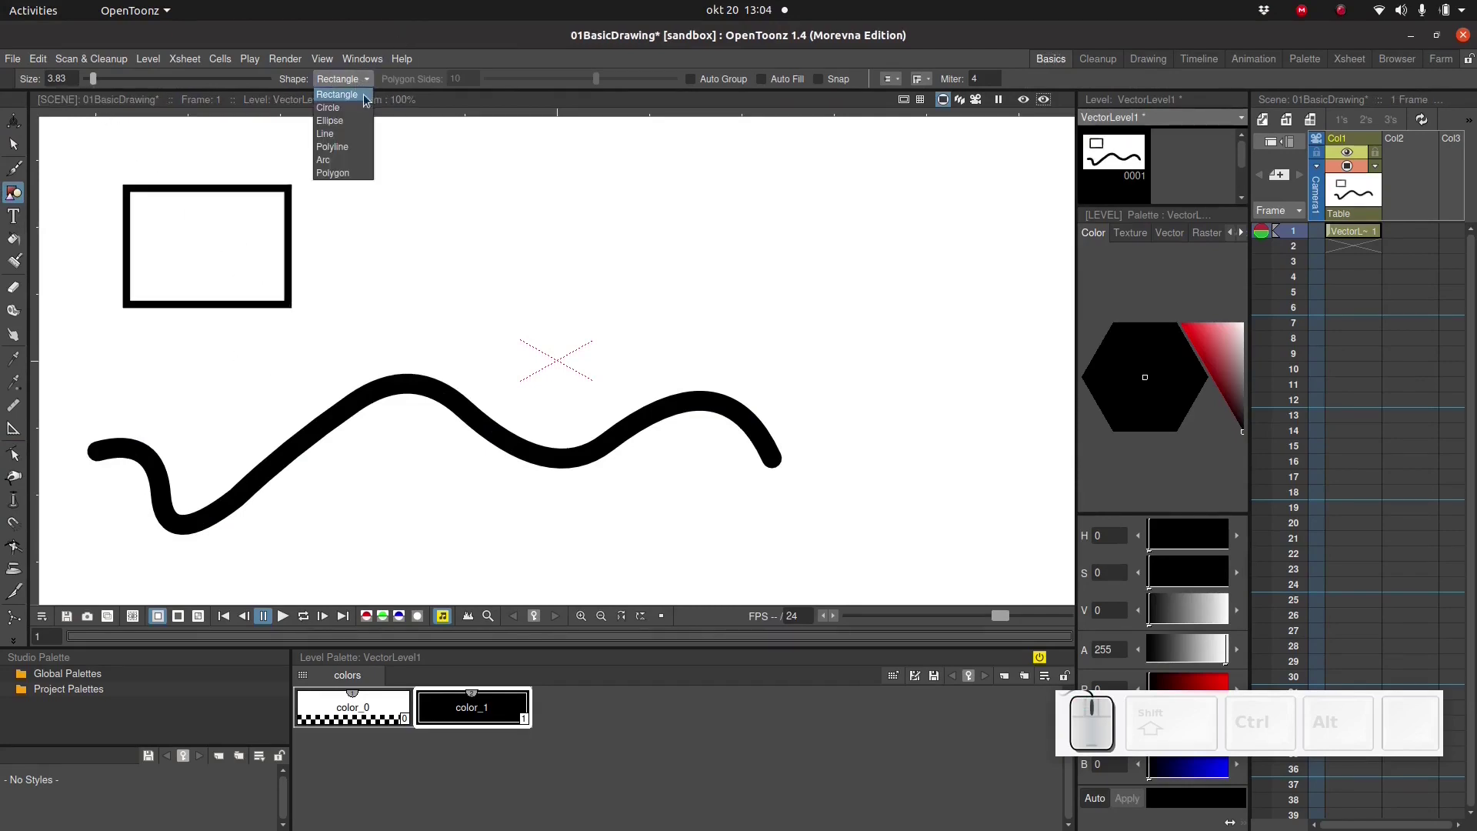
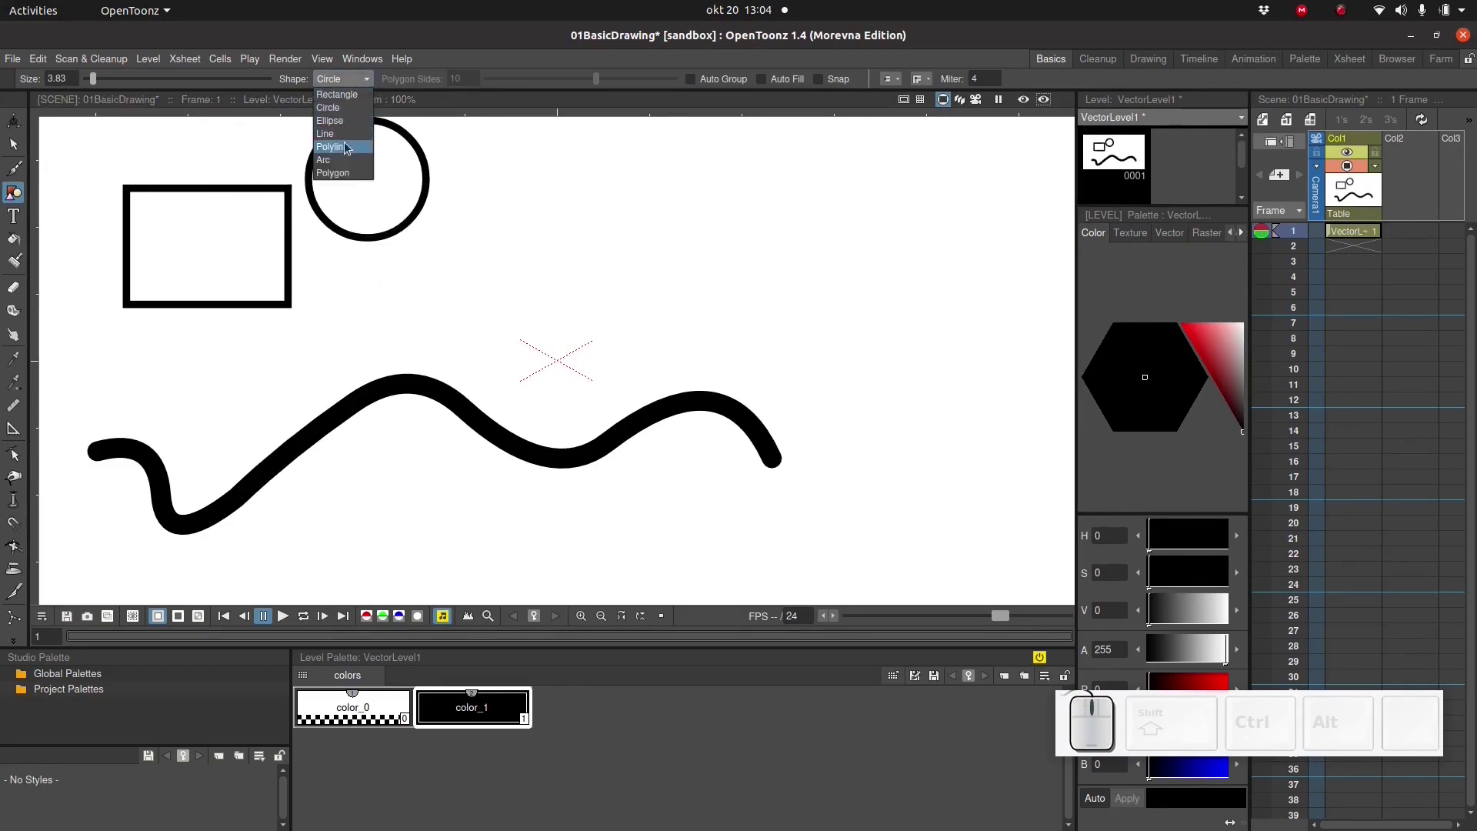
click(347, 148)
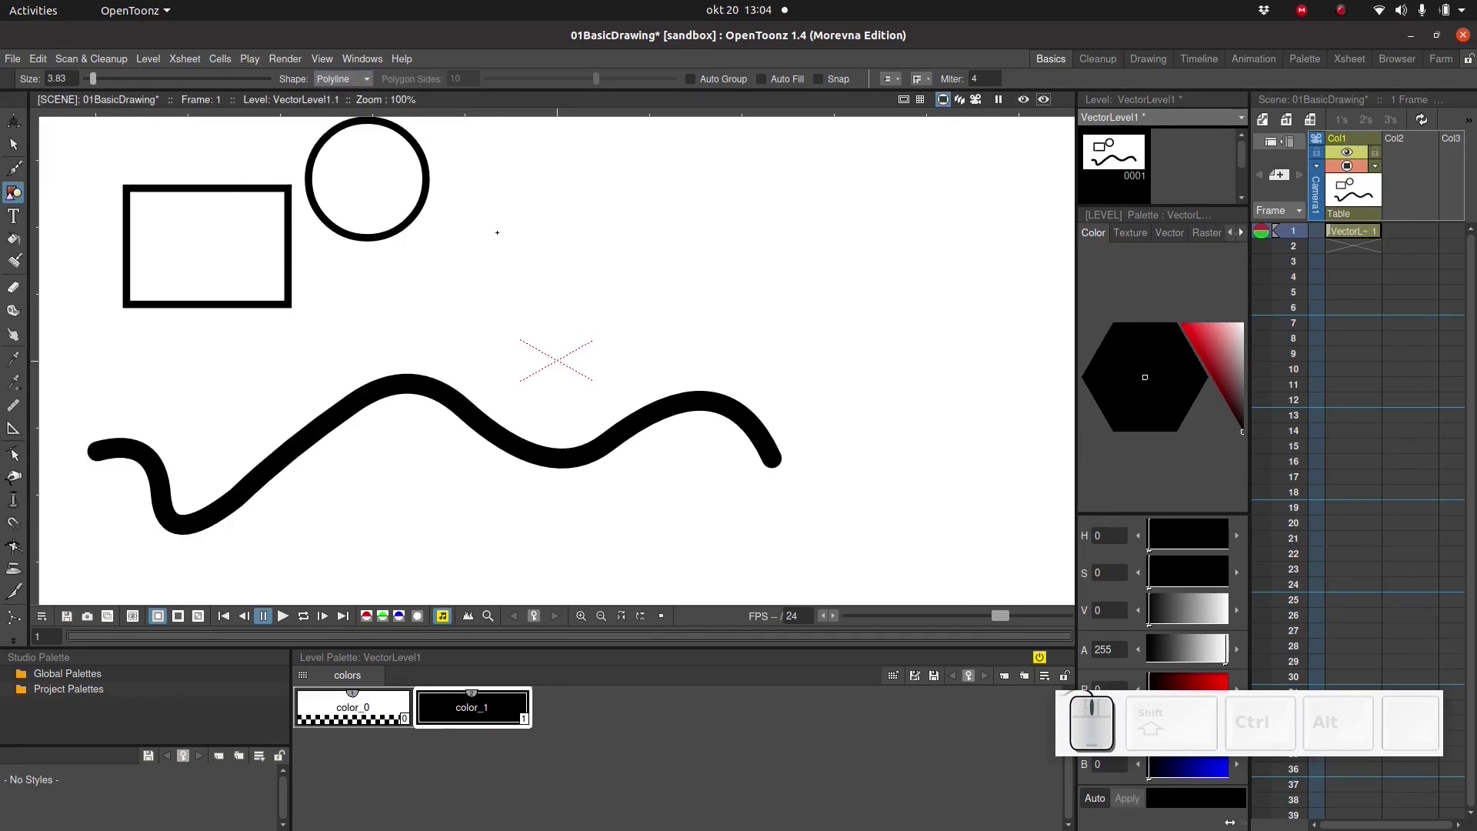
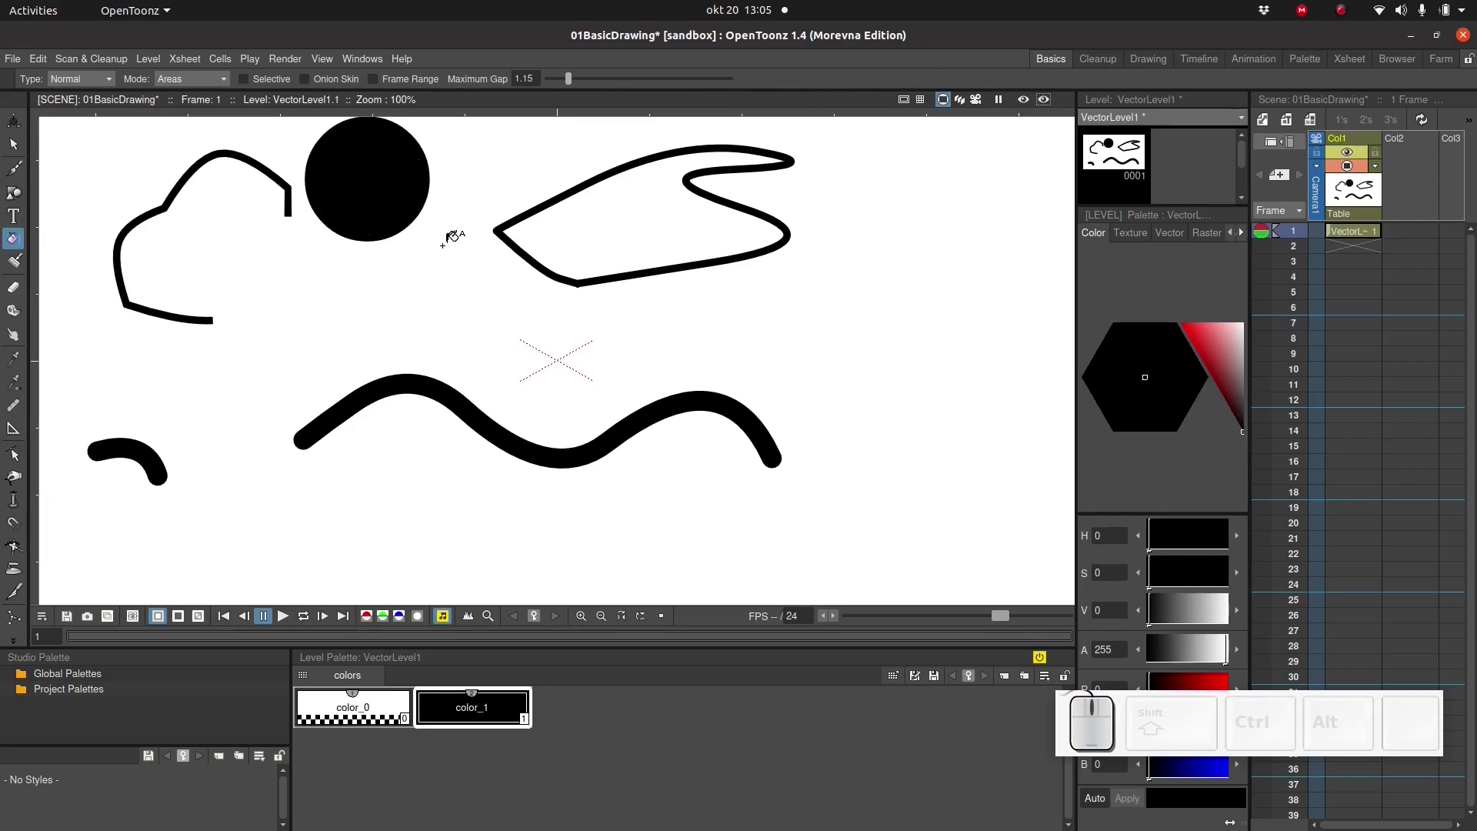
- Undo the circle fill and fill the pointed polyline shape solid instead
key(ctrl+z)
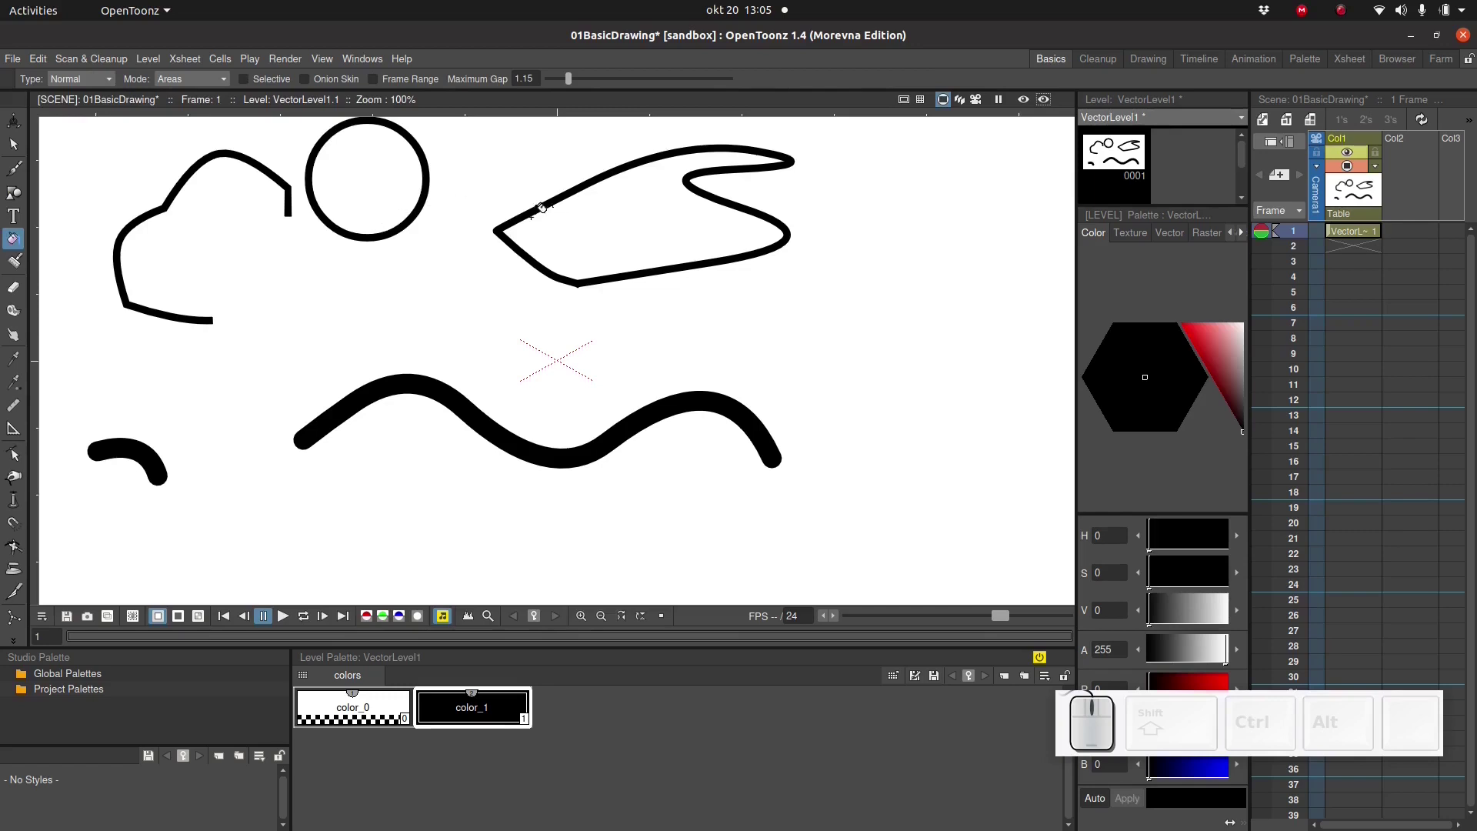
click(702, 224)
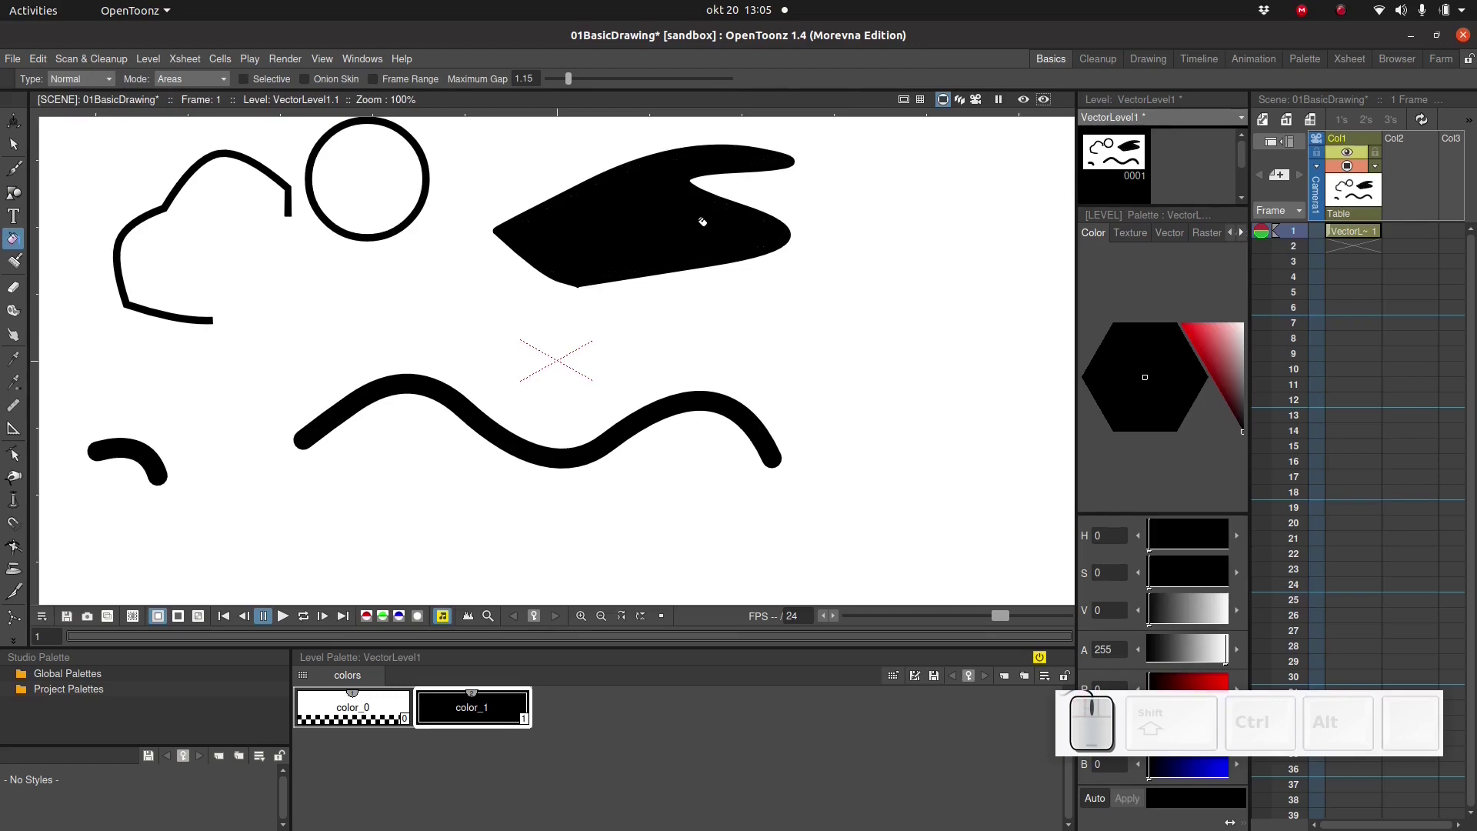
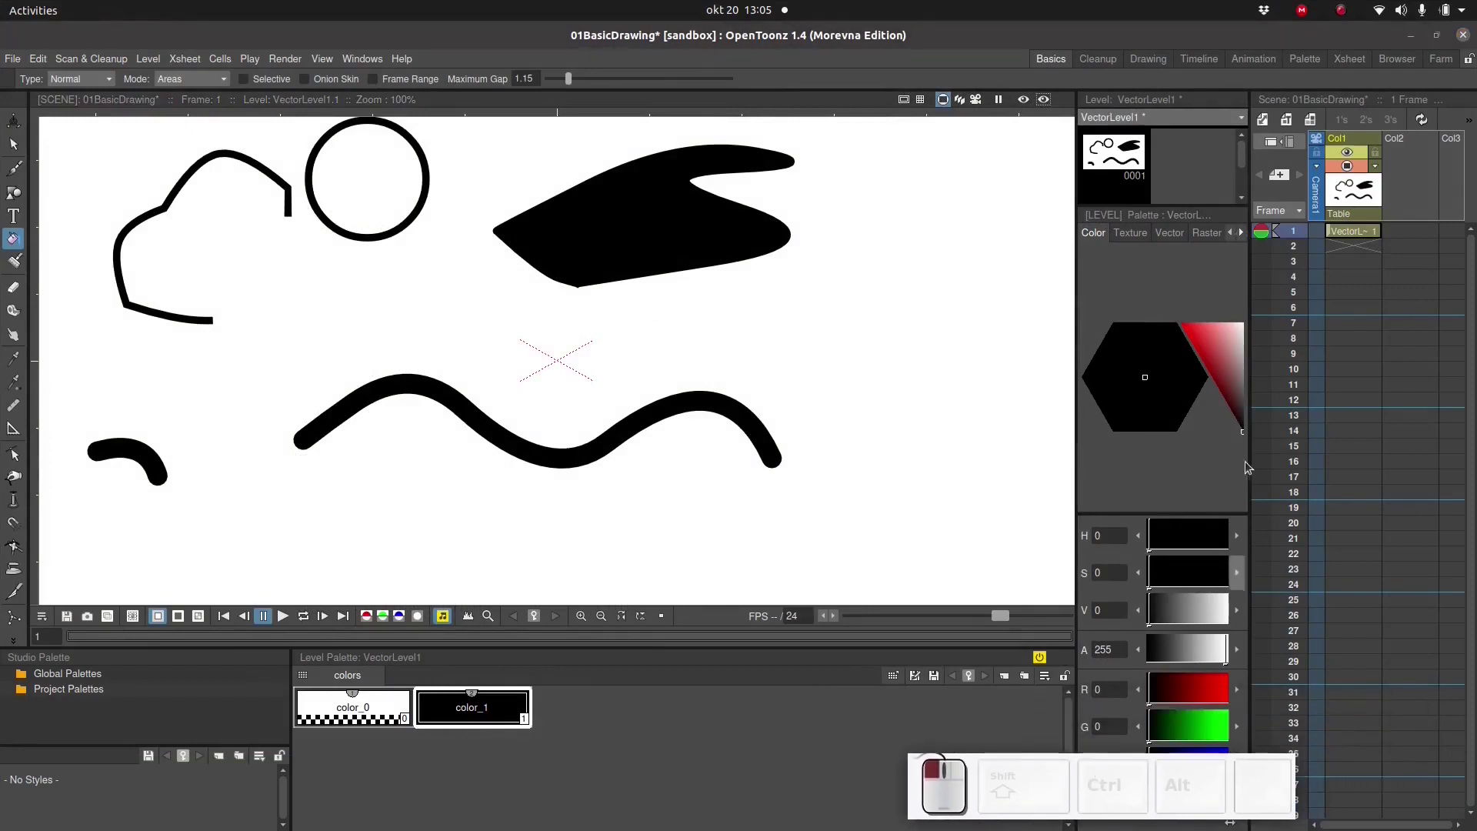
- Adjust the green's brightness slider, then reset color_1 back to black
drag(1200, 731, 778, 790)
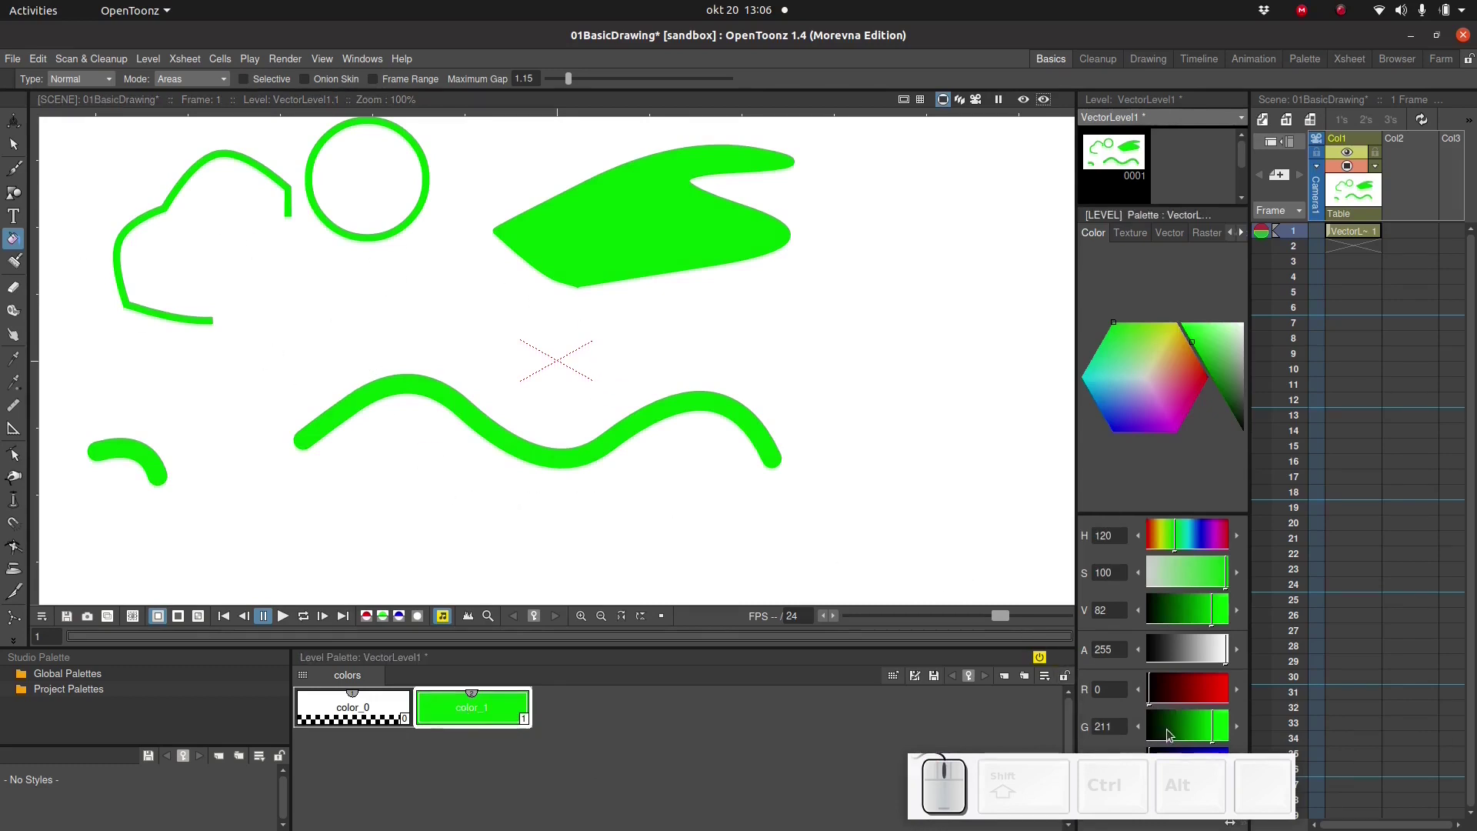
click(1149, 732)
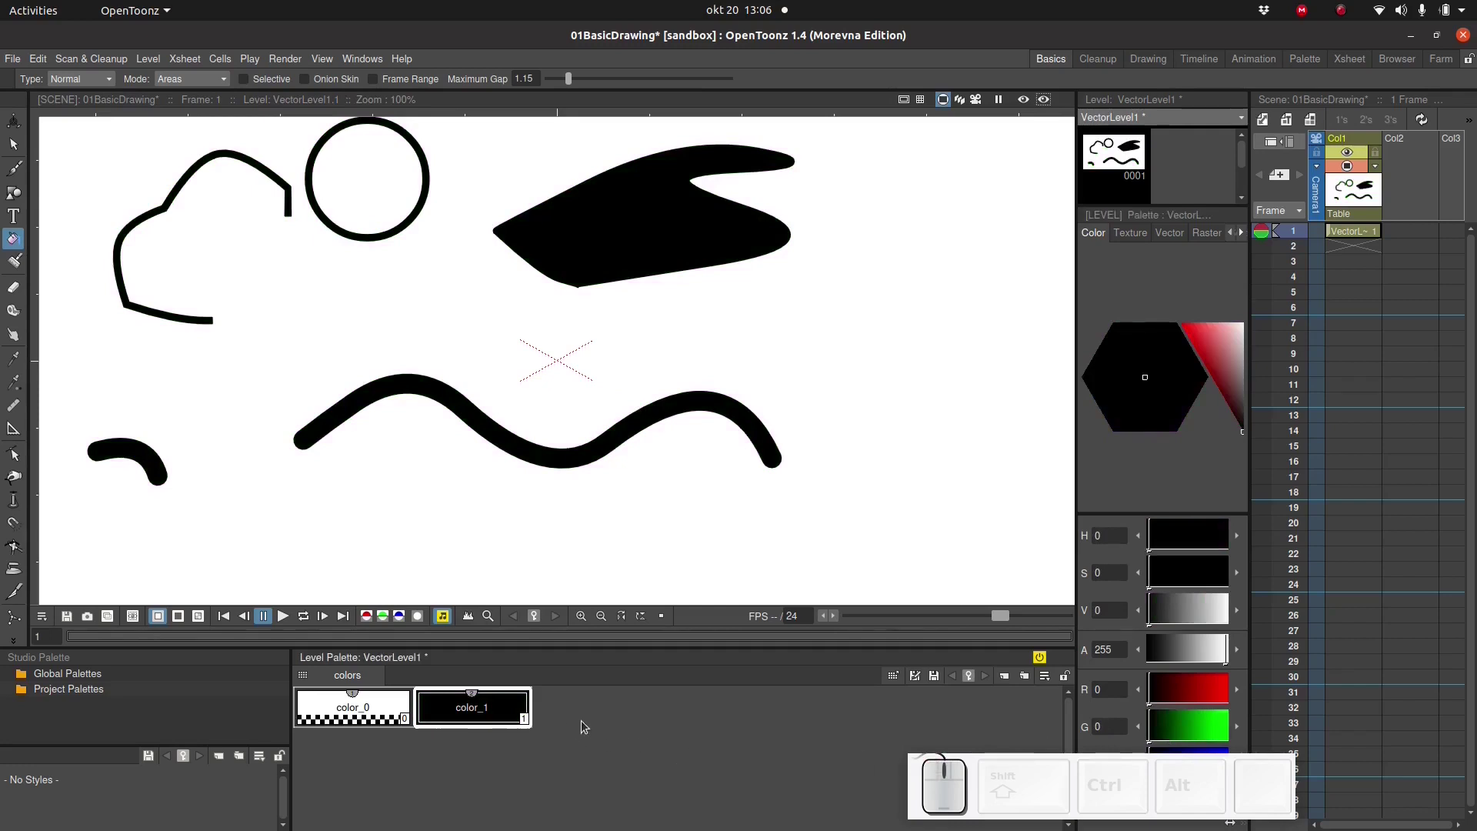
- Bring up the level palette's context menu to add a new style
right_click(586, 725)
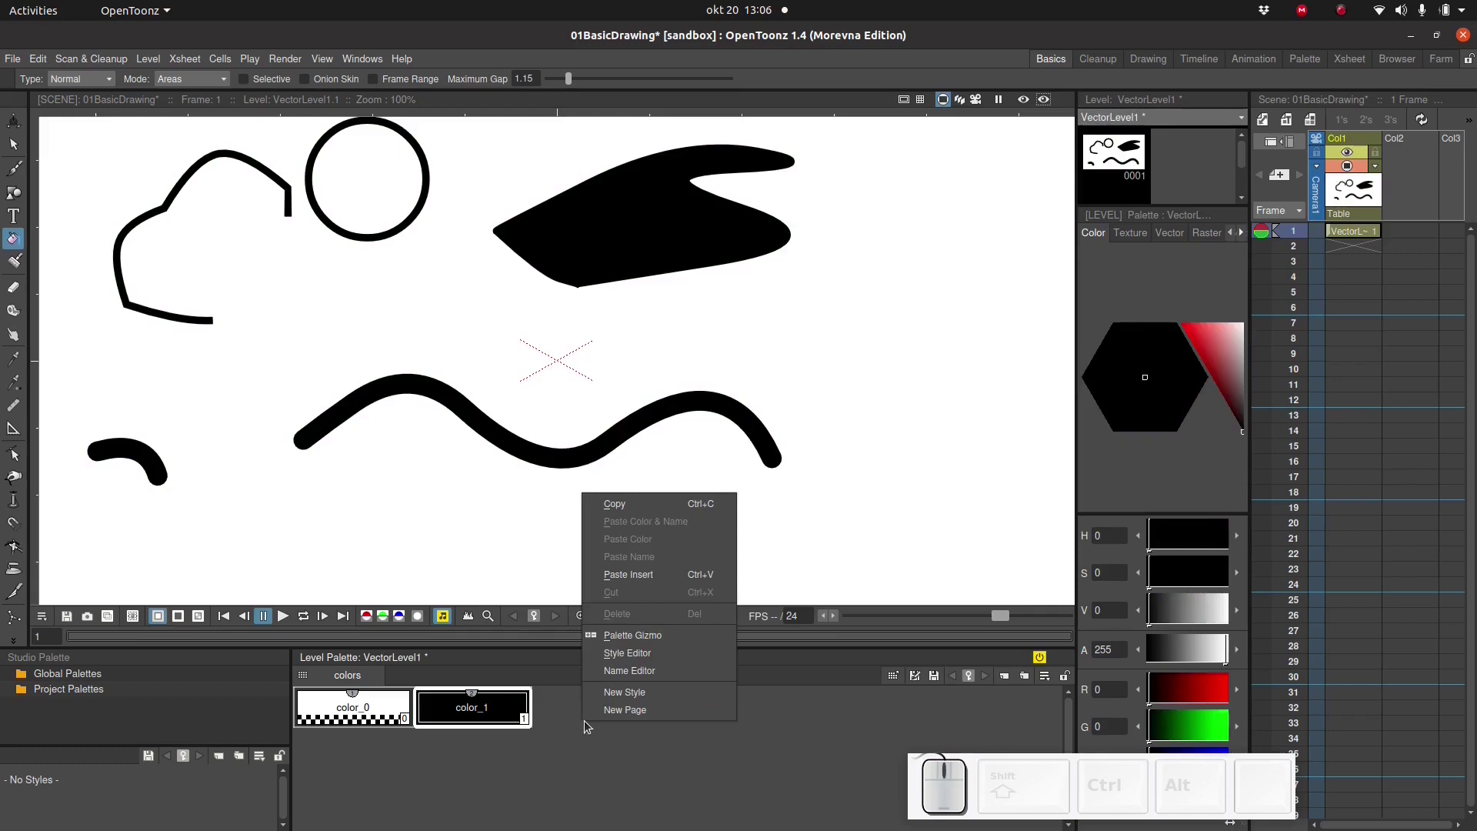
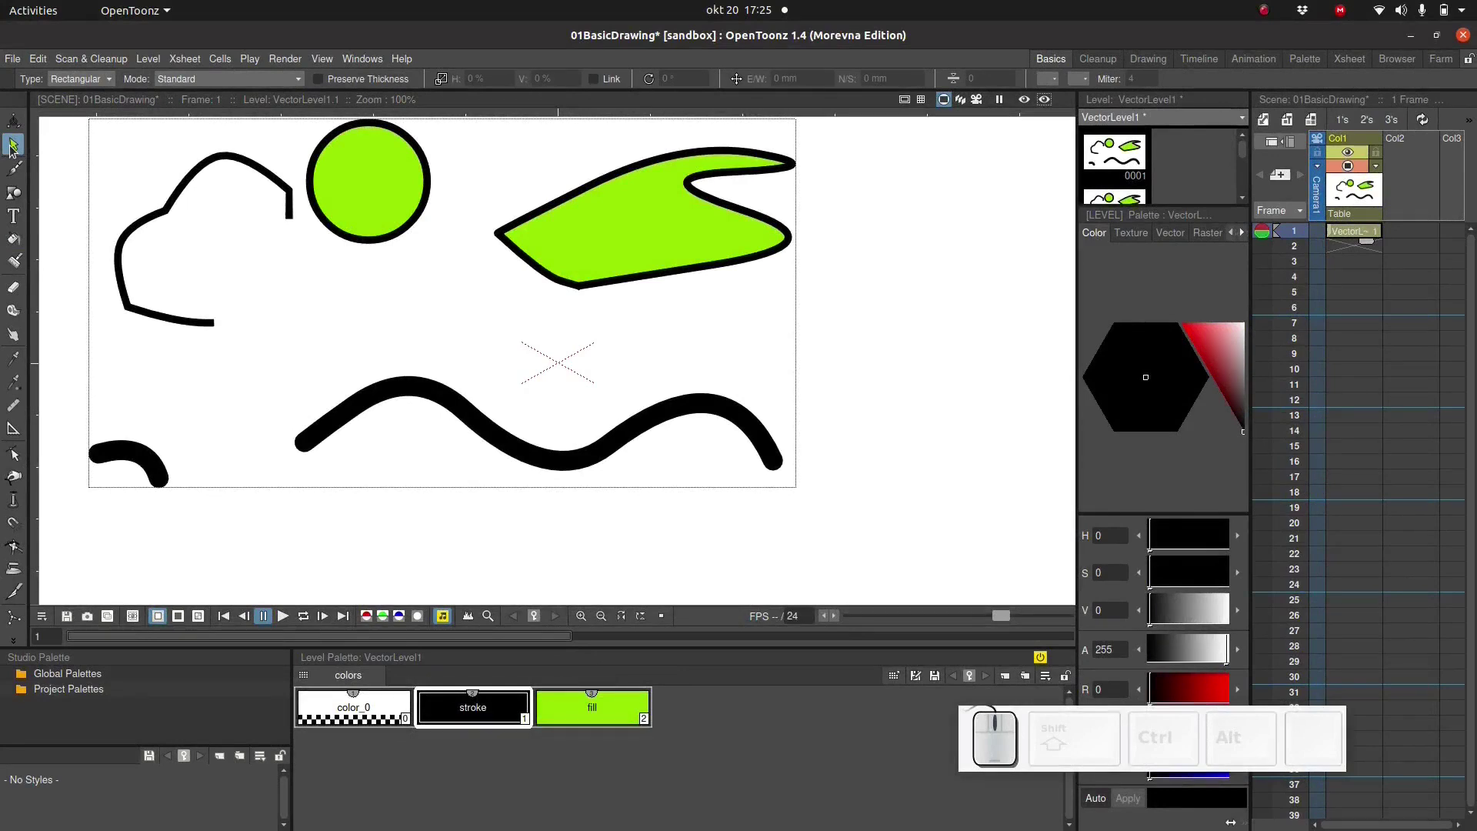
- Switch to the Selection tool to select the drawn shapes
click(15, 148)
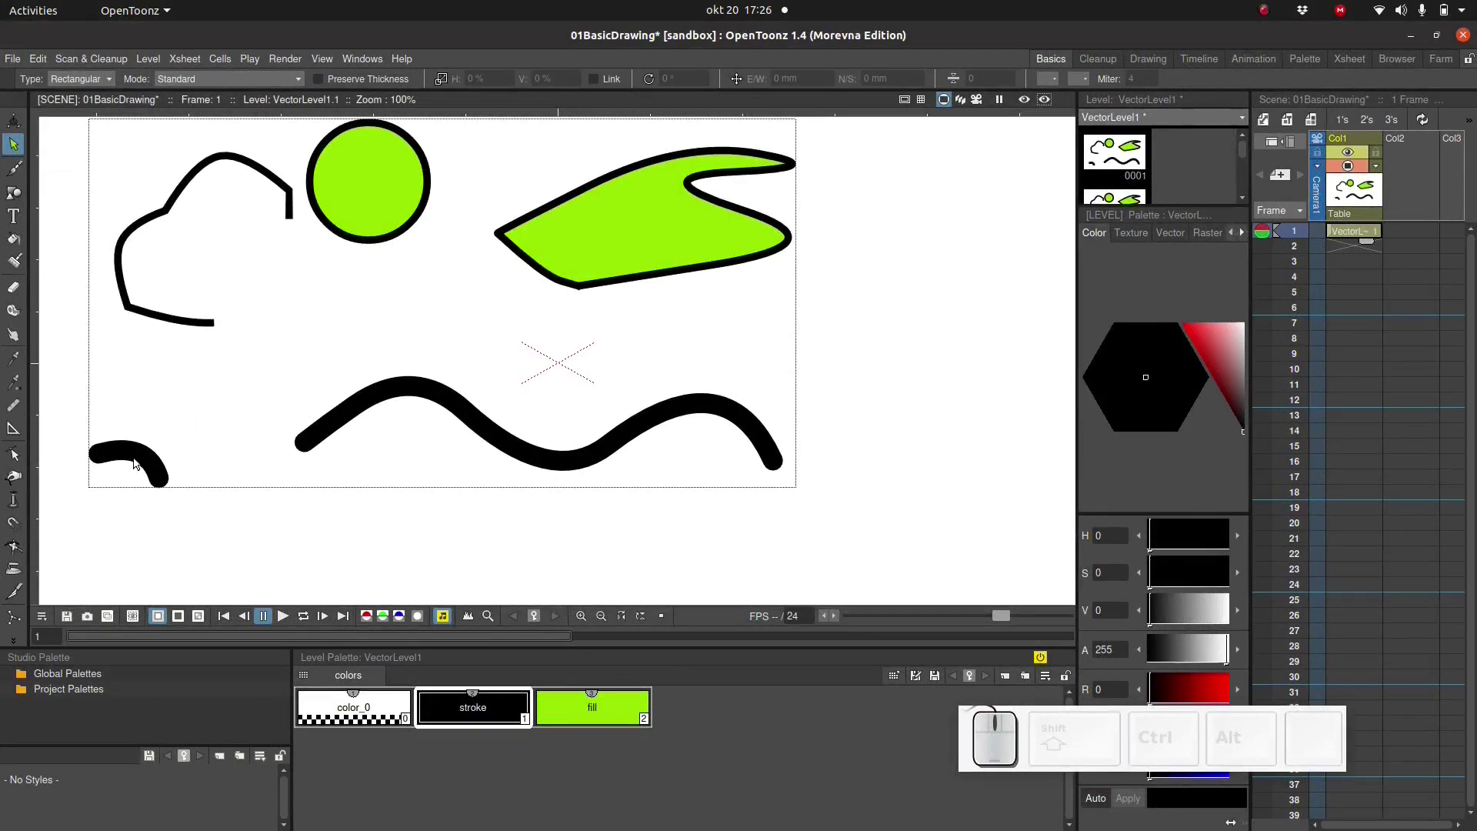